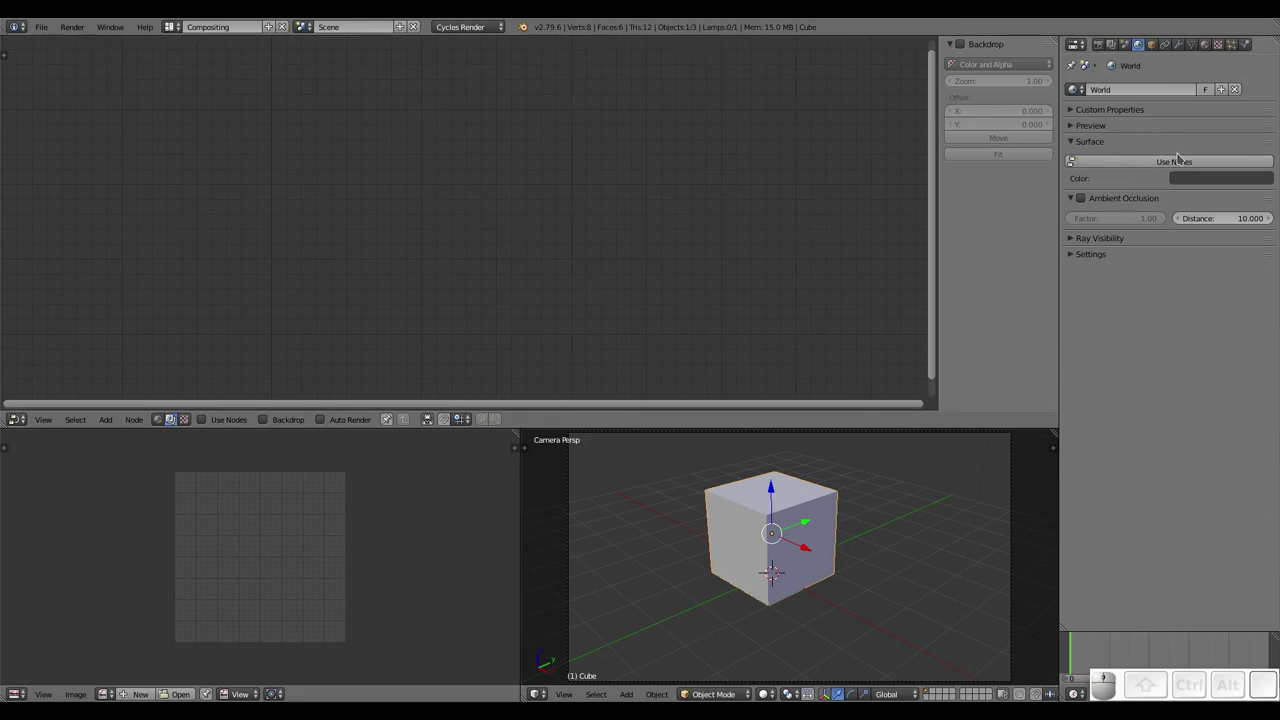
# - Enable world nodes and give the Background shader a teal colour at strength 1.0
pyautogui.click(1182, 167)
pyautogui.click(1188, 182)
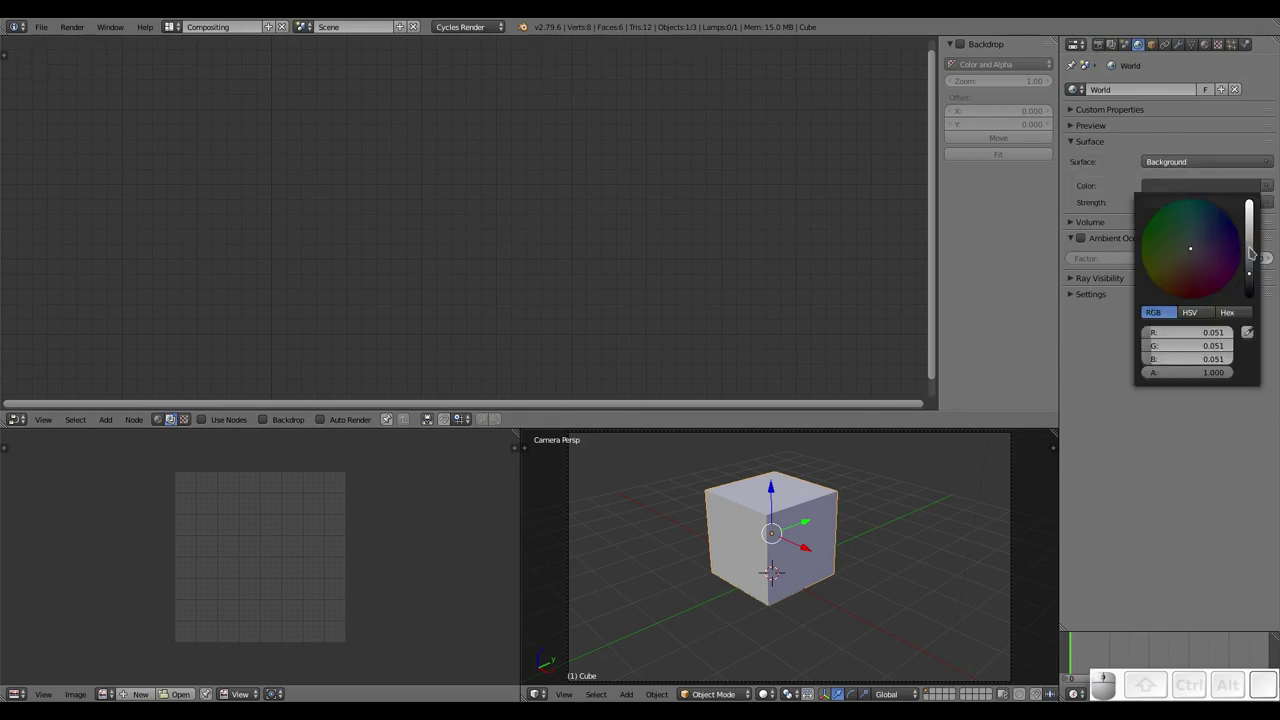
pyautogui.click(1236, 369)
pyautogui.click(1236, 369)
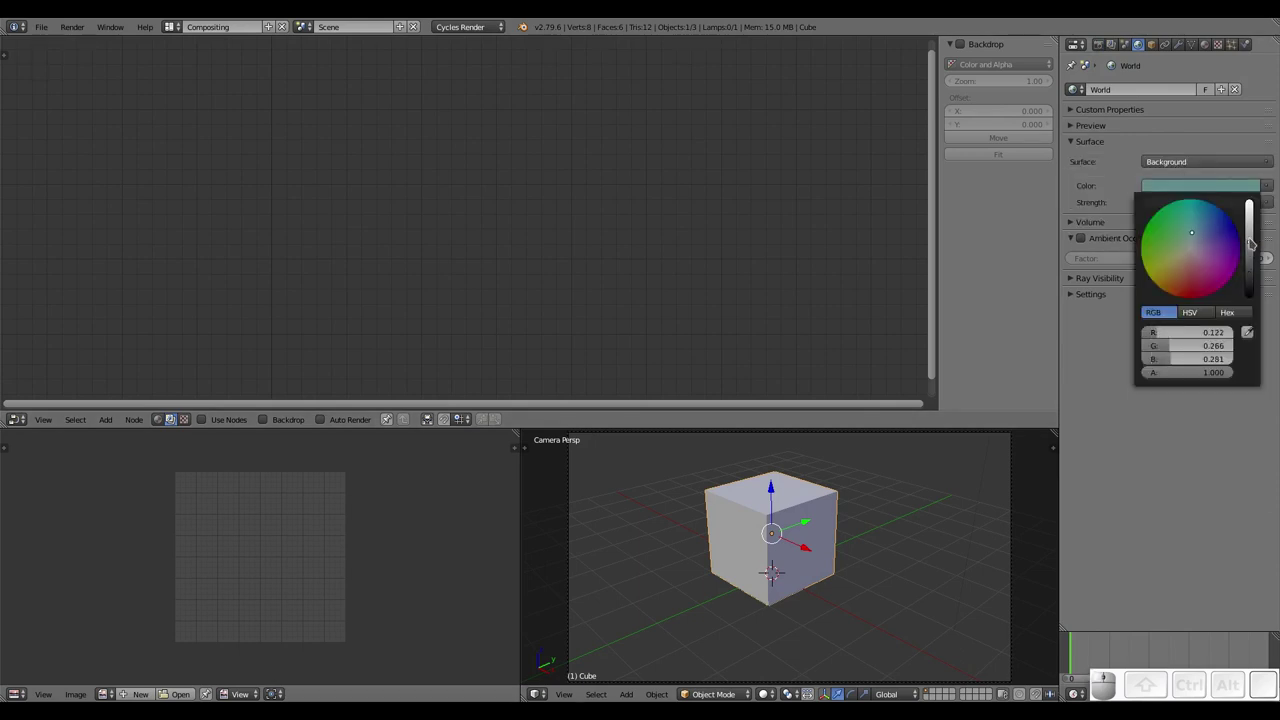
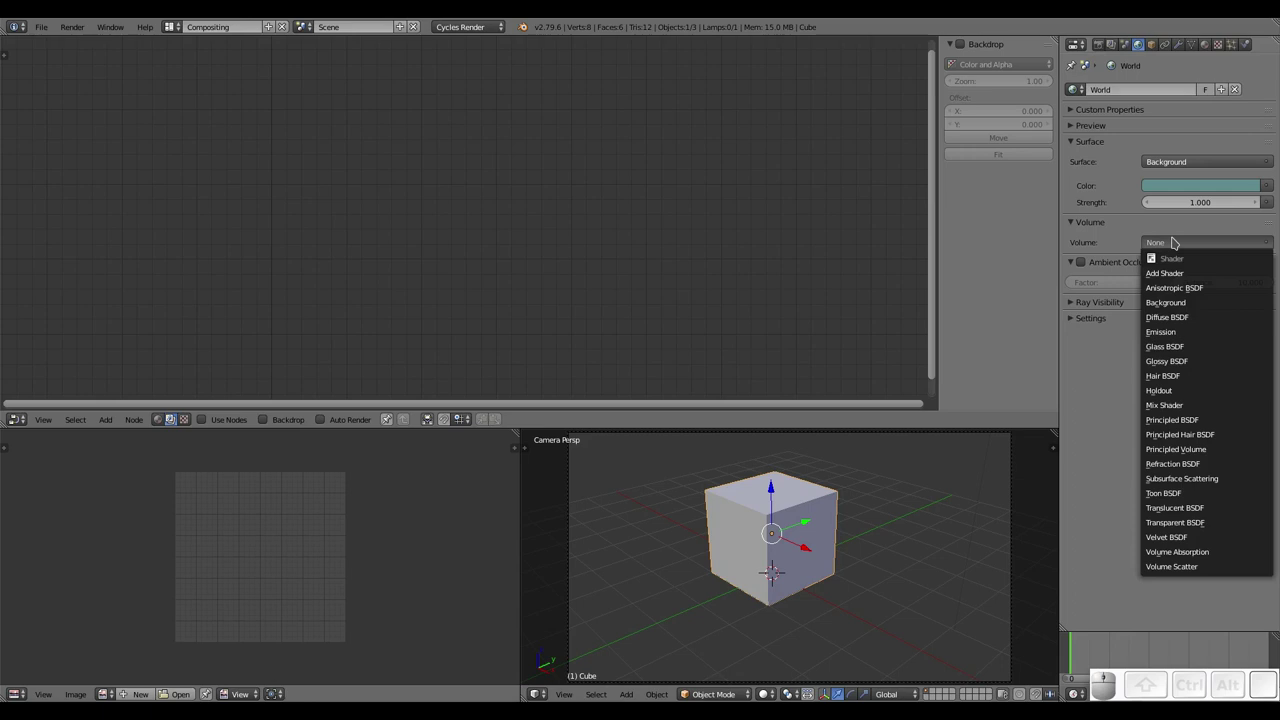
pyautogui.click(1176, 239)
pyautogui.click(1076, 225)
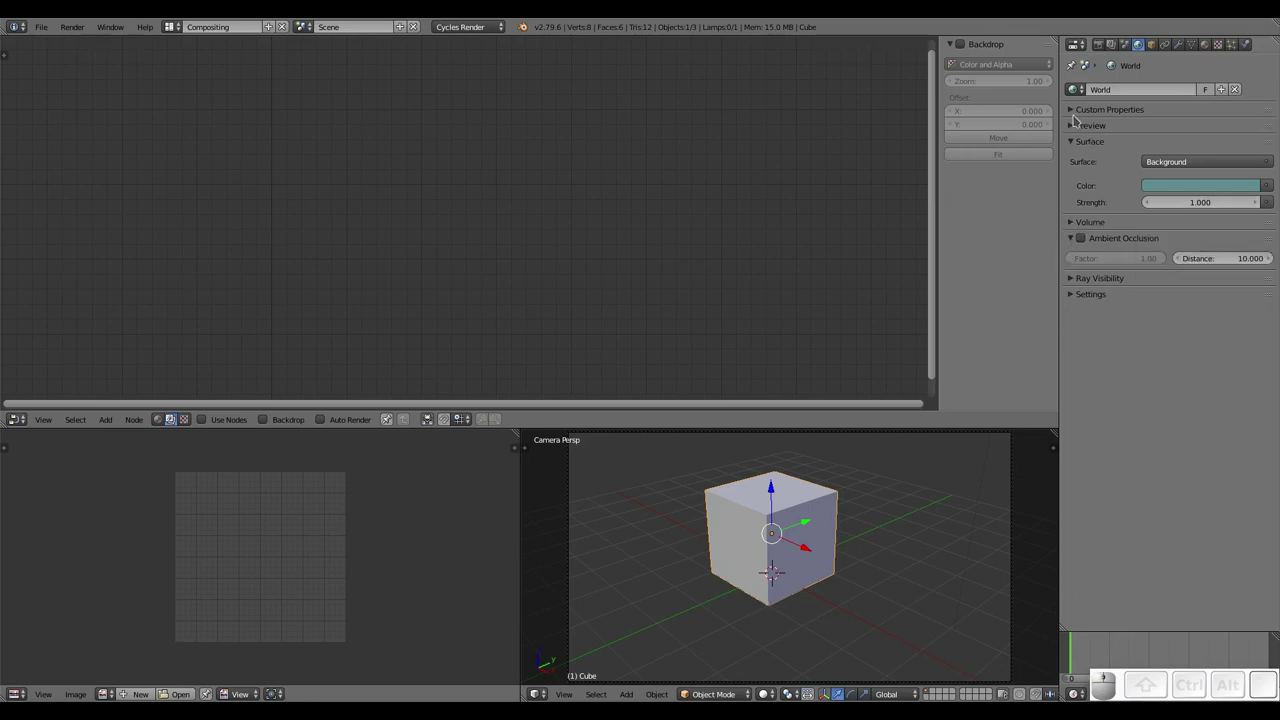
# - Drive the world colour with a Sky Texture and show the material's shader nodes
pyautogui.click(1275, 189)
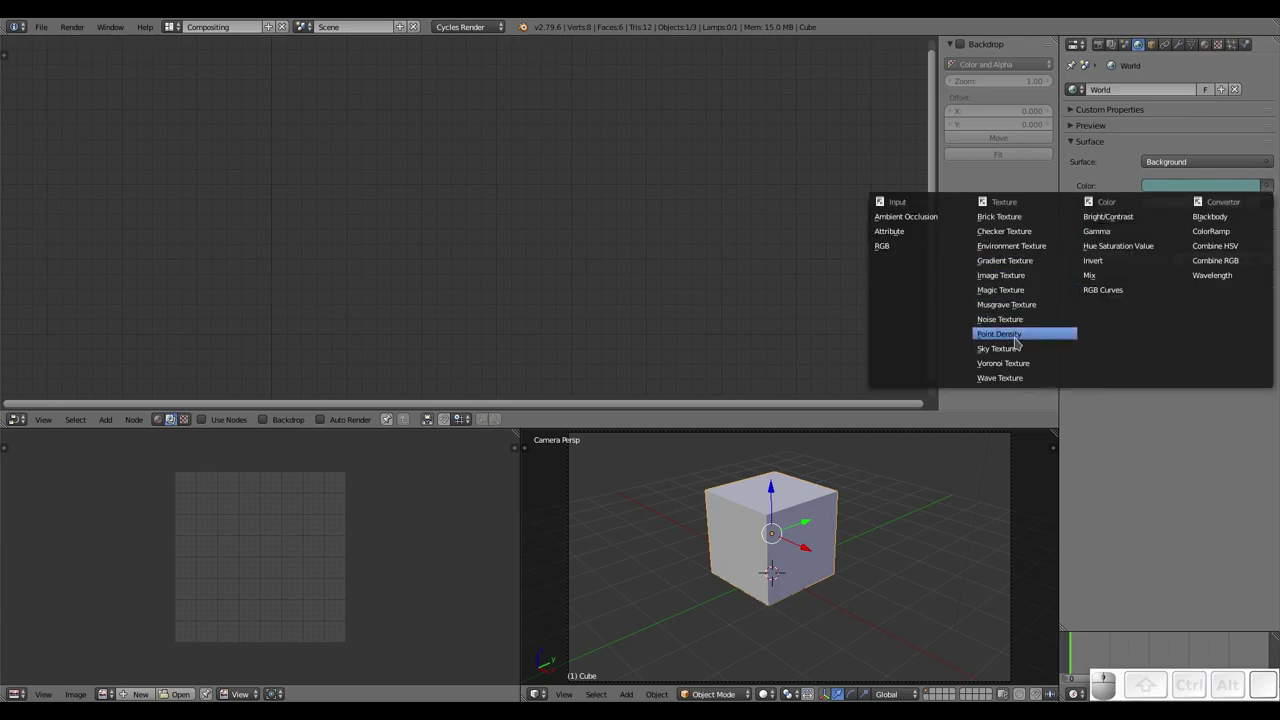
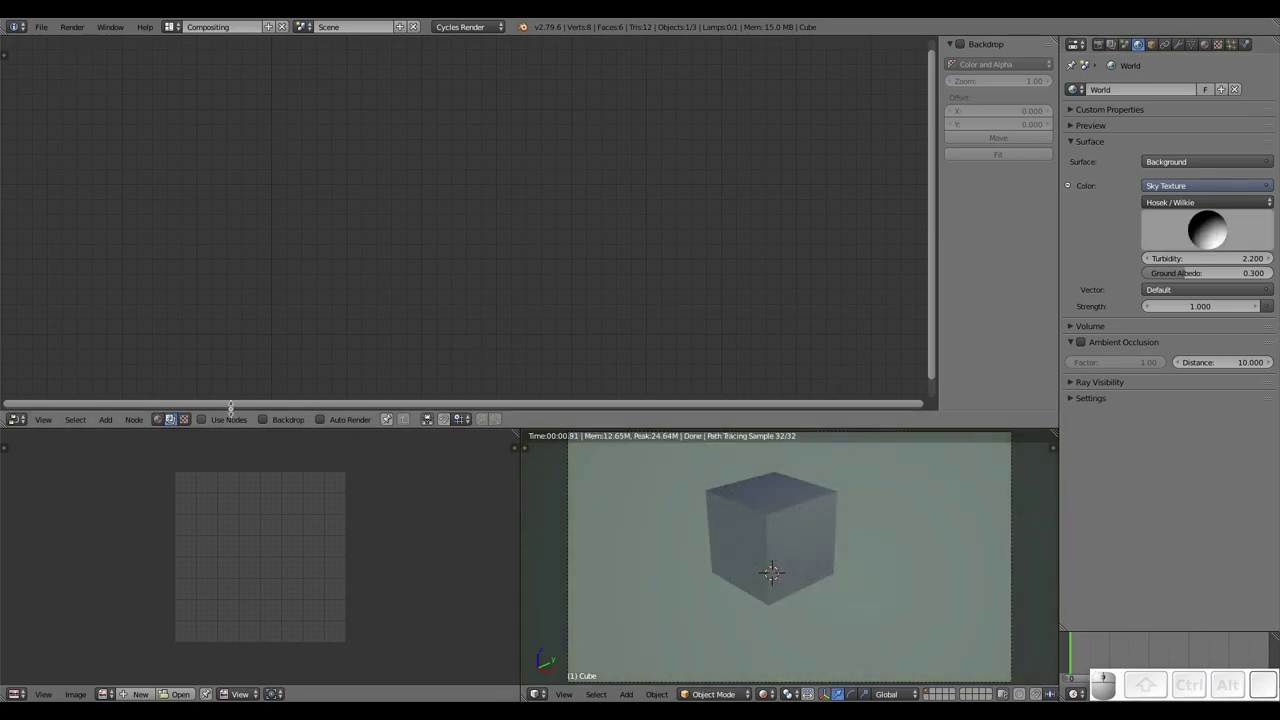
pyautogui.click(165, 427)
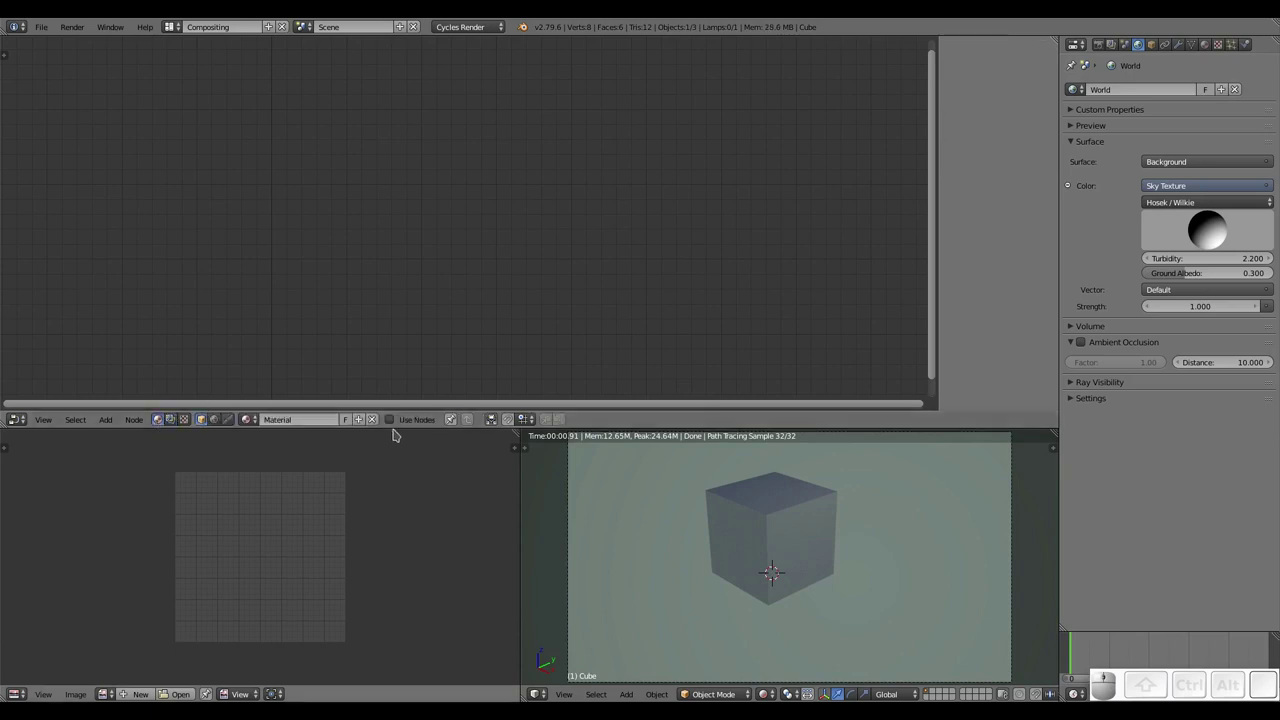
# - Replace the default Diffuse node with a Principled BSDF wired to the Material Output Surface
pyautogui.click(398, 417)
pyautogui.click(353, 187)
pyautogui.press('x')
pyautogui.press('shift+a')
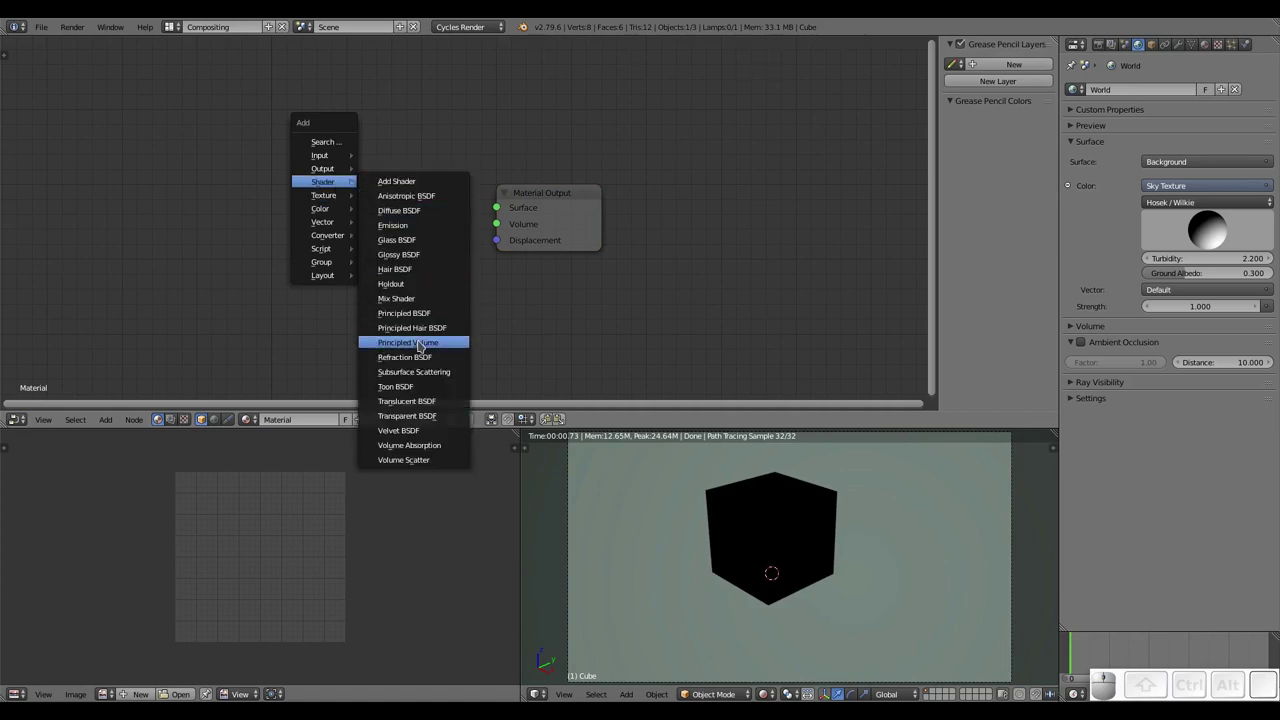
pyautogui.click(425, 316)
pyautogui.click(224, 127)
pyautogui.moveTo(412, 158); pyautogui.dragTo(469, 241)
pyautogui.moveTo(459, 266); pyautogui.dragTo(707, 233)
pyautogui.scroll(-3)
pyautogui.scroll(3)
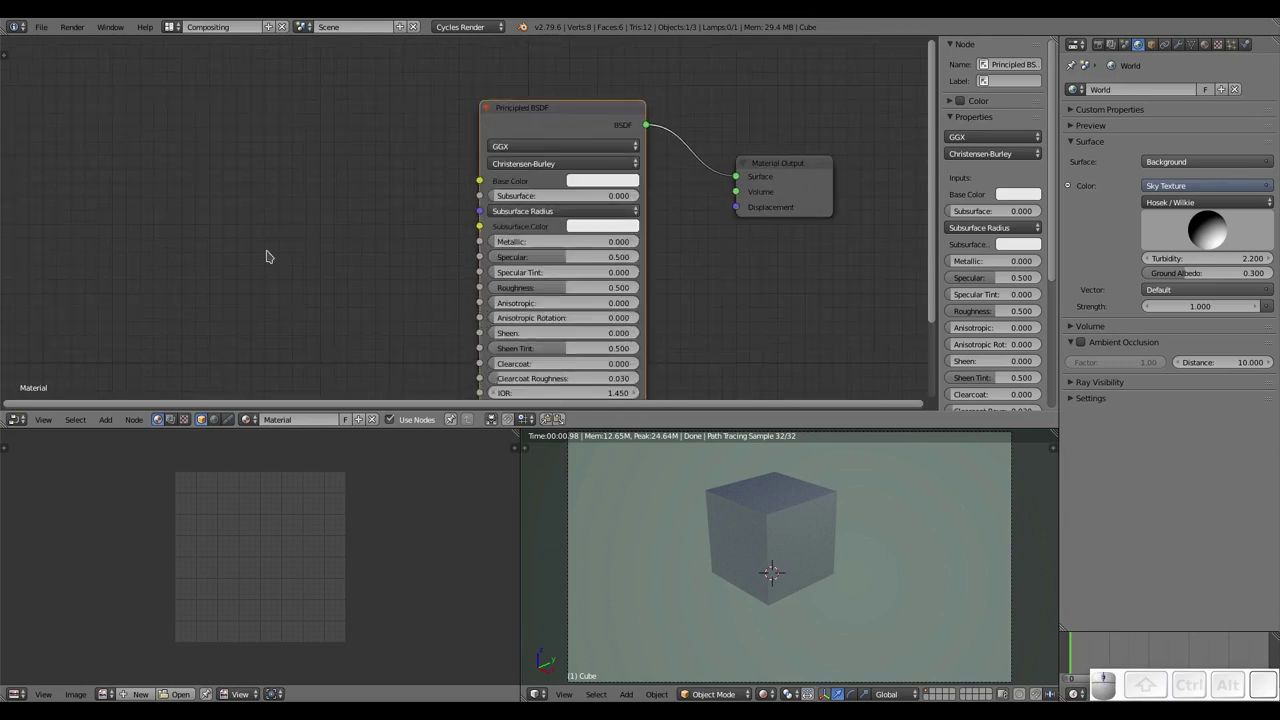
pyautogui.press('shift+a')
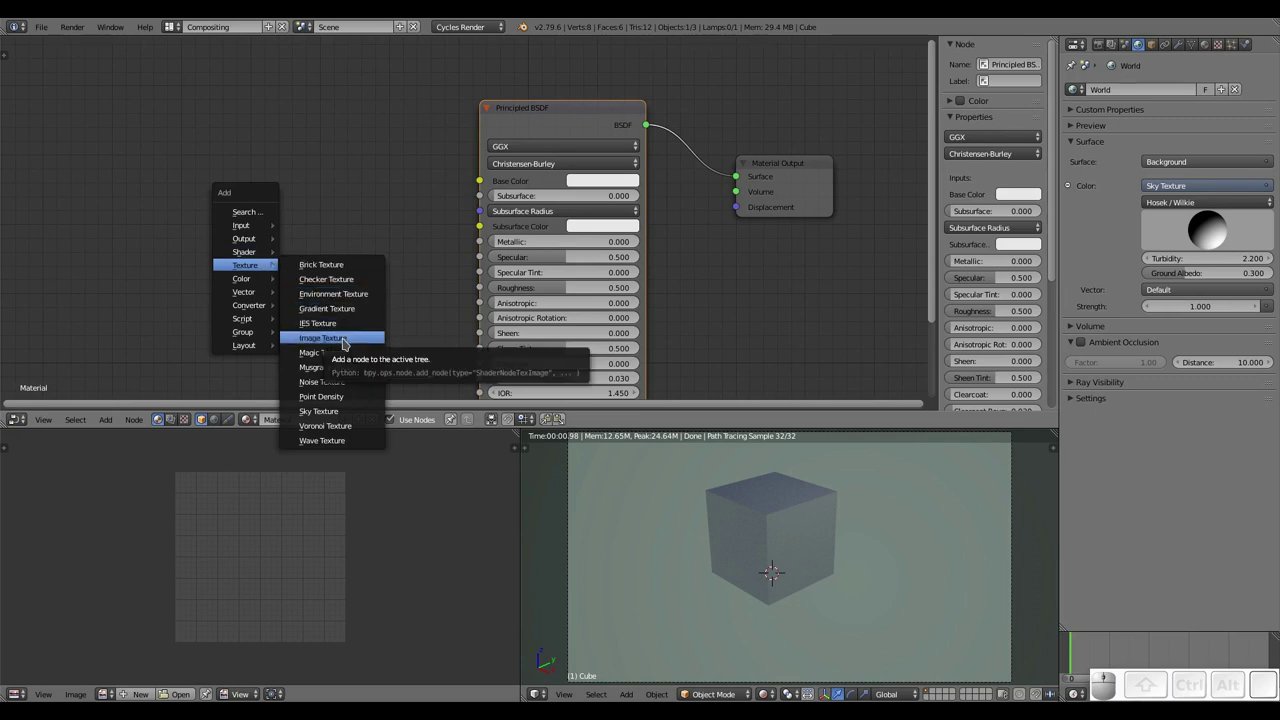
# - Add an Image Texture node and load the bark photo from the Textures folder
pyautogui.click(353, 343)
pyautogui.click(170, 239)
pyautogui.click(216, 245)
pyautogui.press('shift+d')
pyautogui.click(214, 84)
pyautogui.click(222, 139)
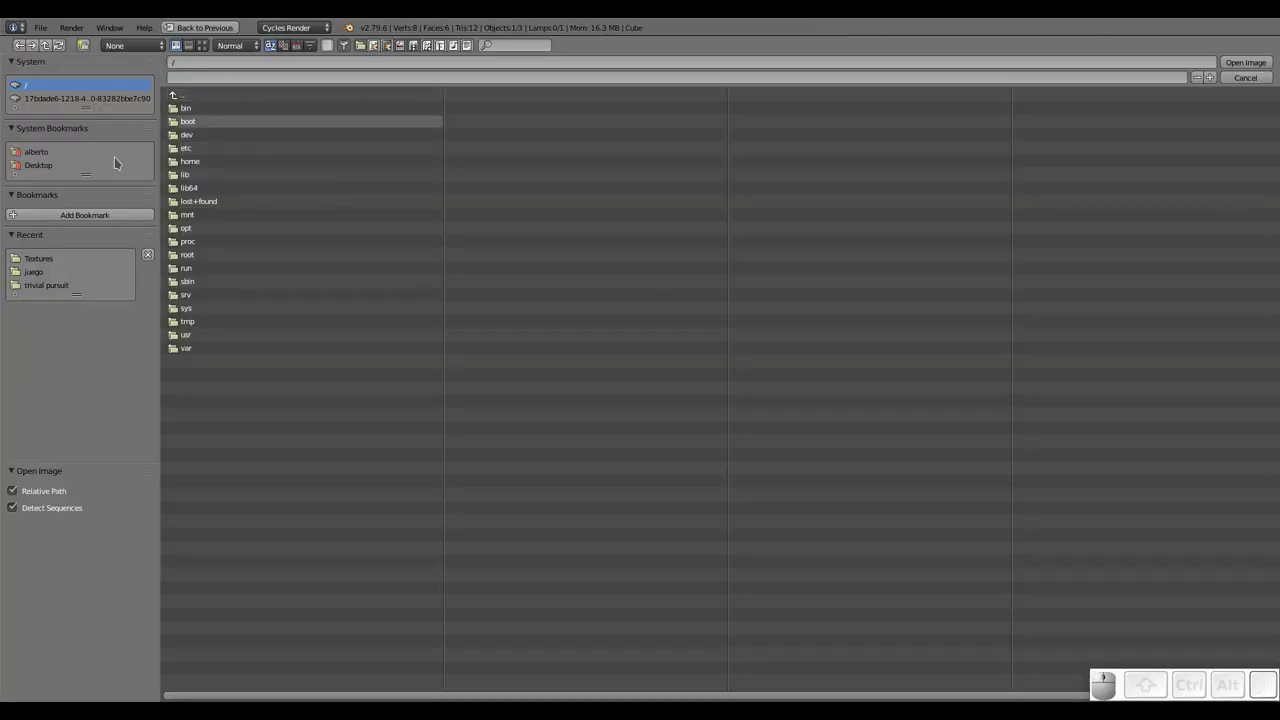
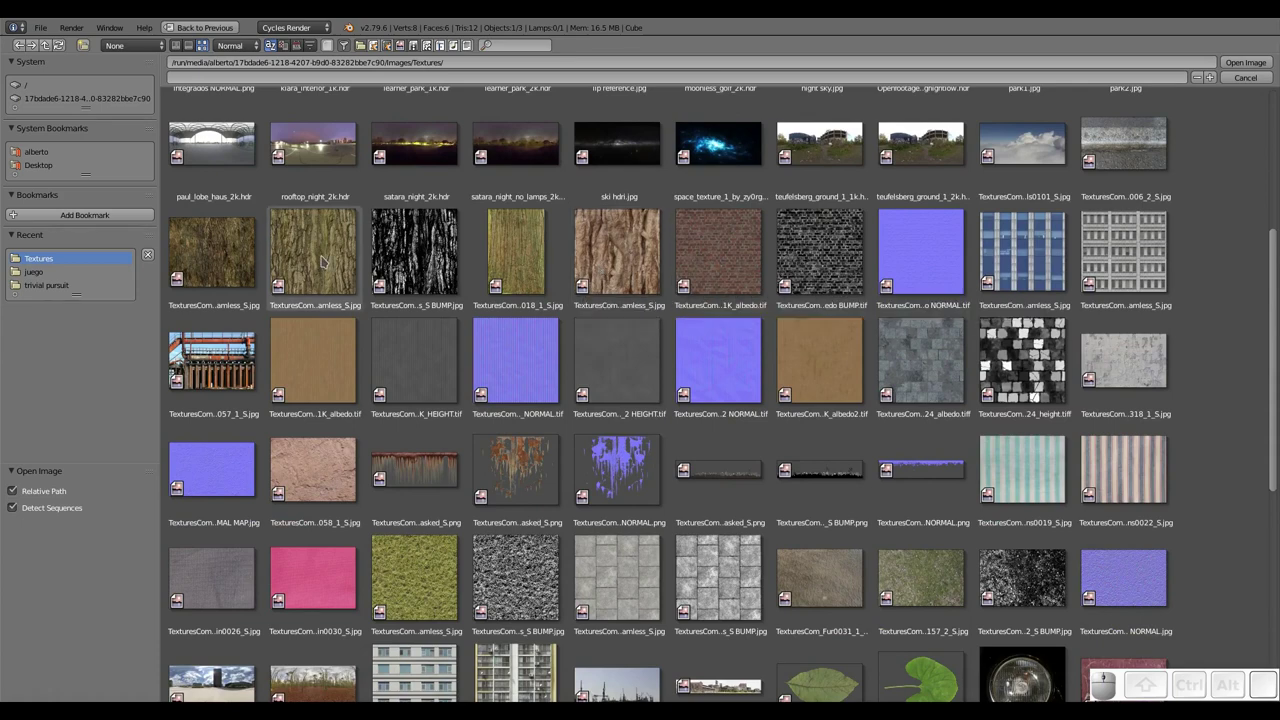
pyautogui.click(315, 252)
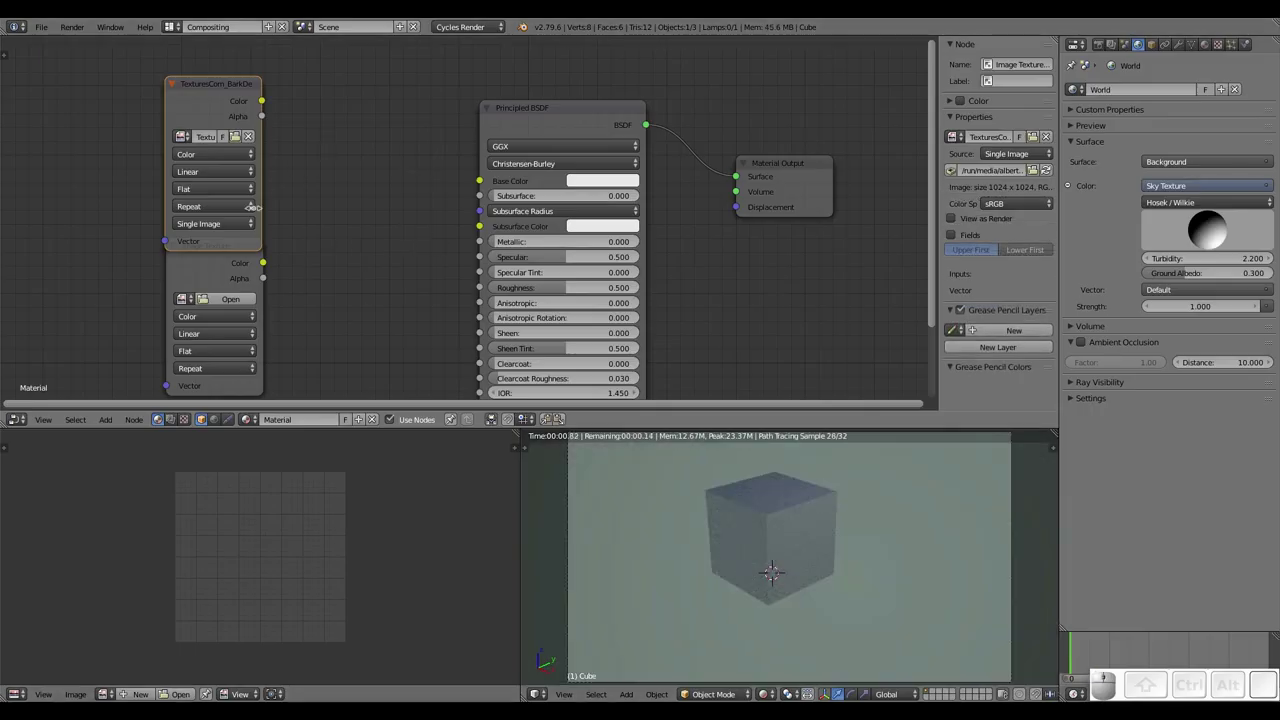
# - Wire the texture Color to Base Color and browse the textures folder for a bricks image
pyautogui.click(217, 274)
pyautogui.moveTo(224, 243); pyautogui.dragTo(425, 235)
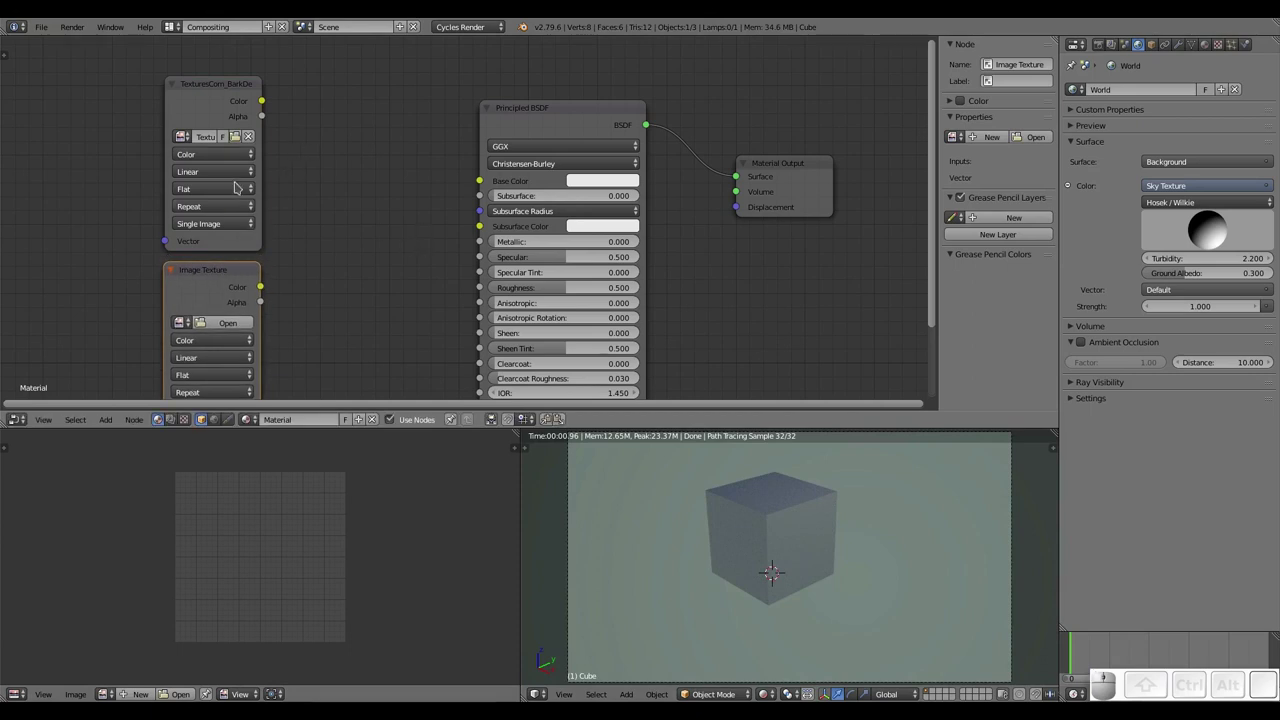
pyautogui.click(226, 324)
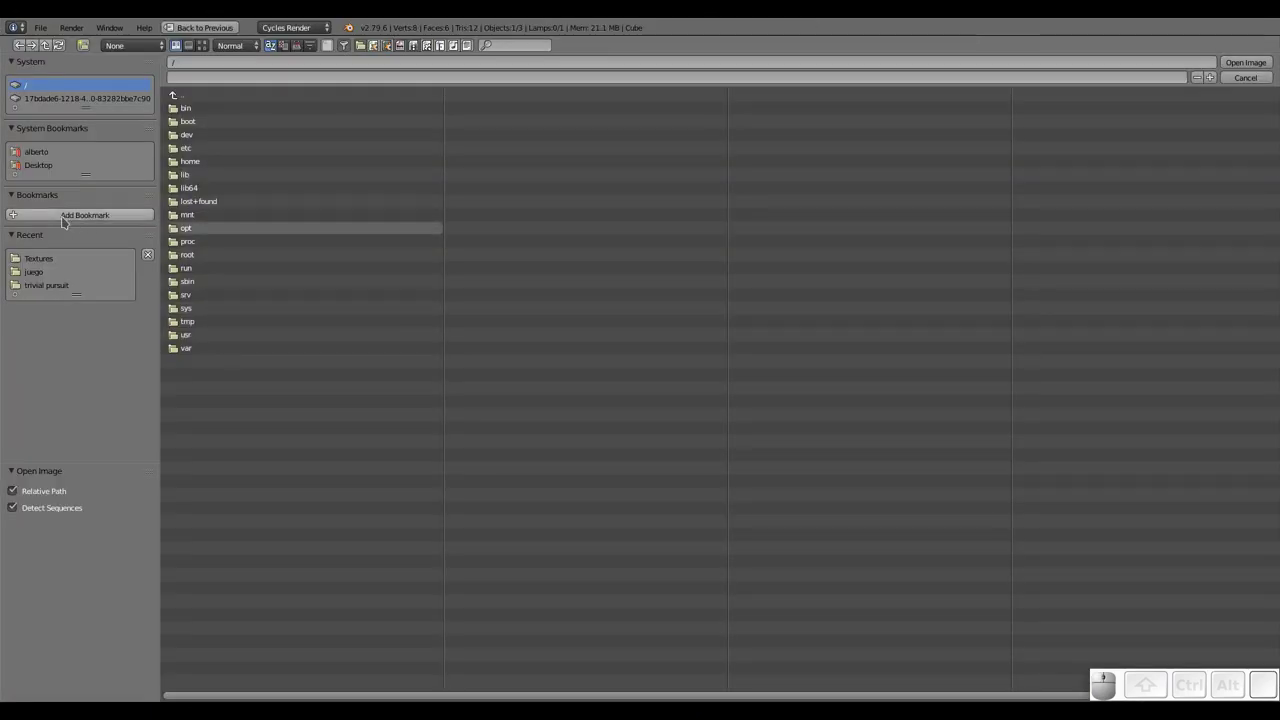
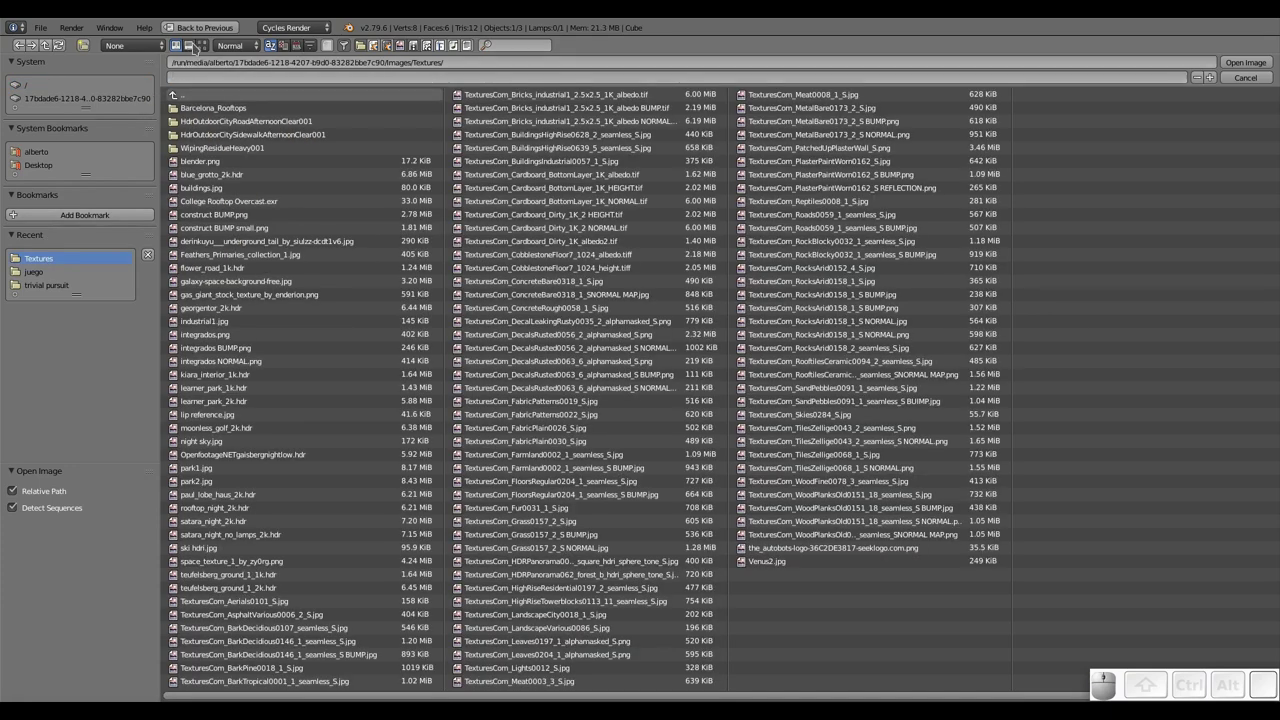
pyautogui.click(203, 45)
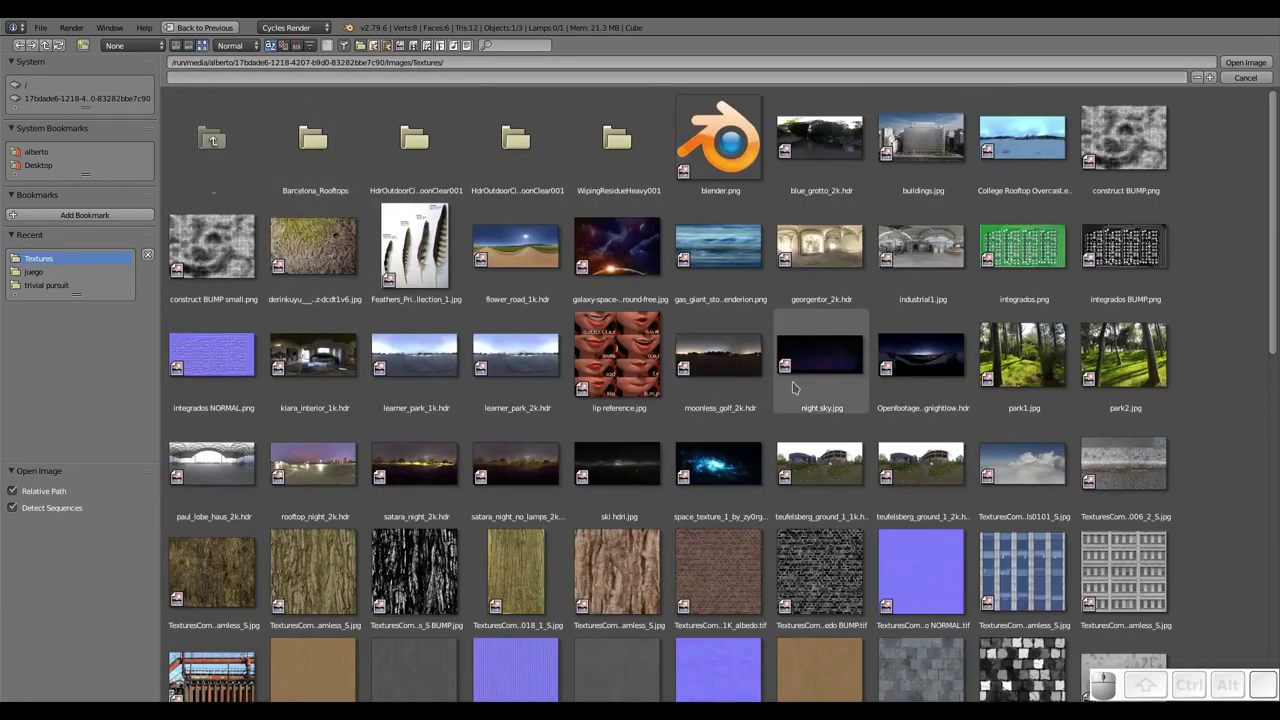
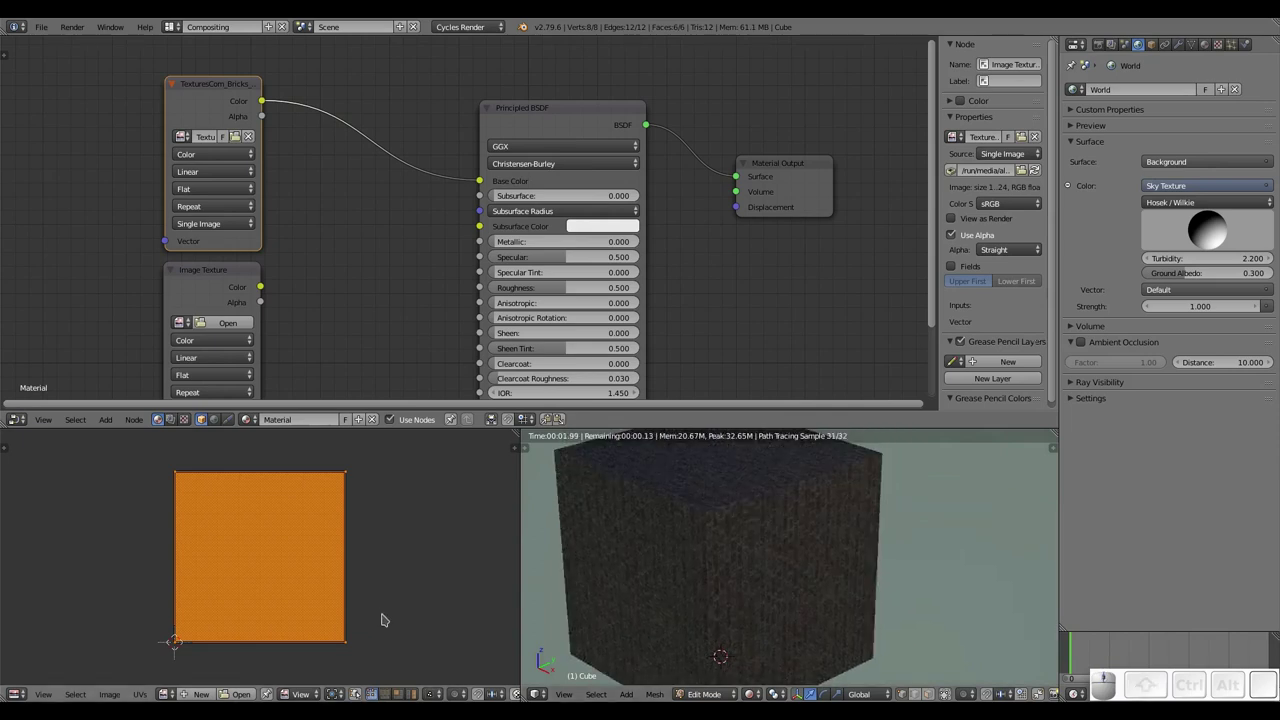
# - Scale the cube's UVs down to about 0.45 in the UV/Image Editor
pyautogui.press('s')
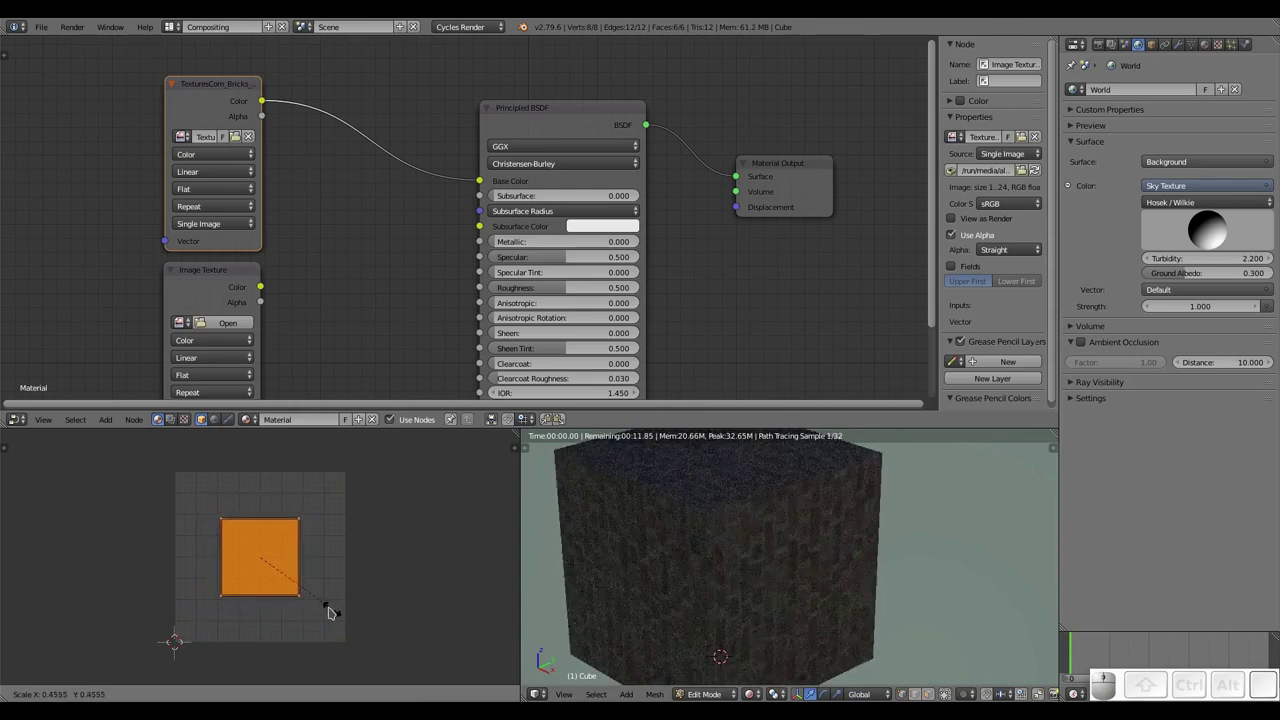
pyautogui.click(319, 601)
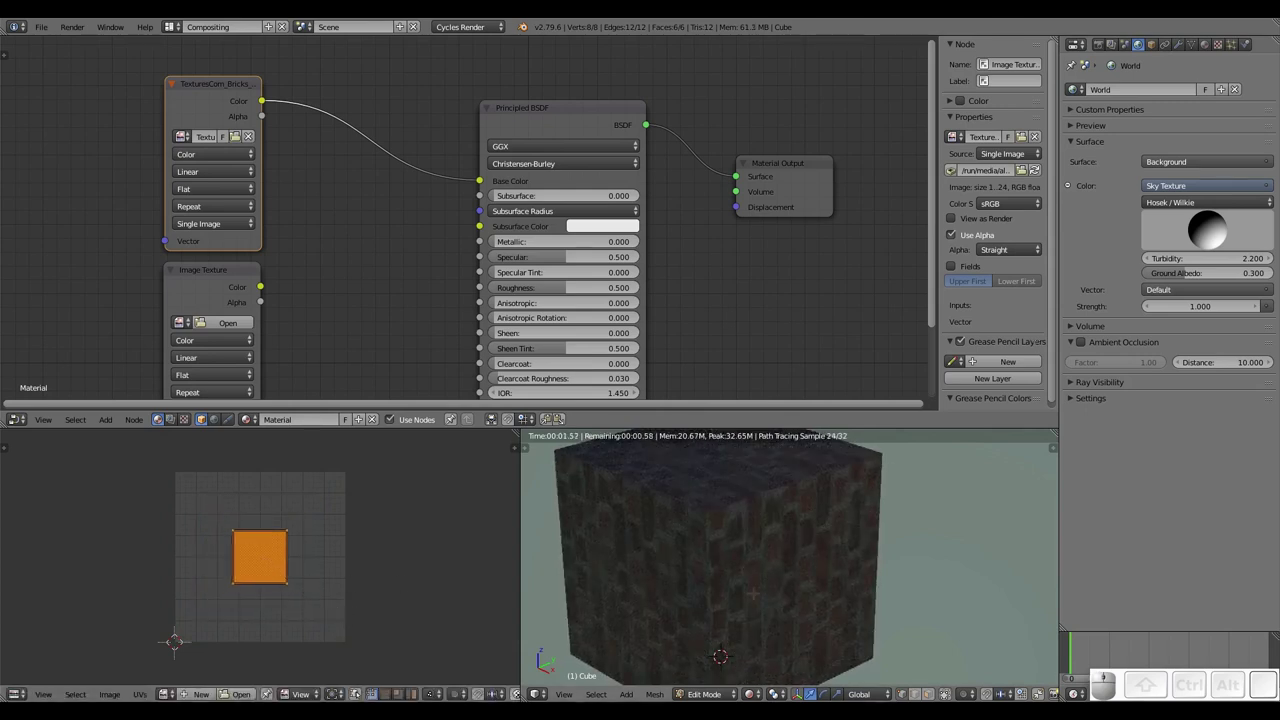
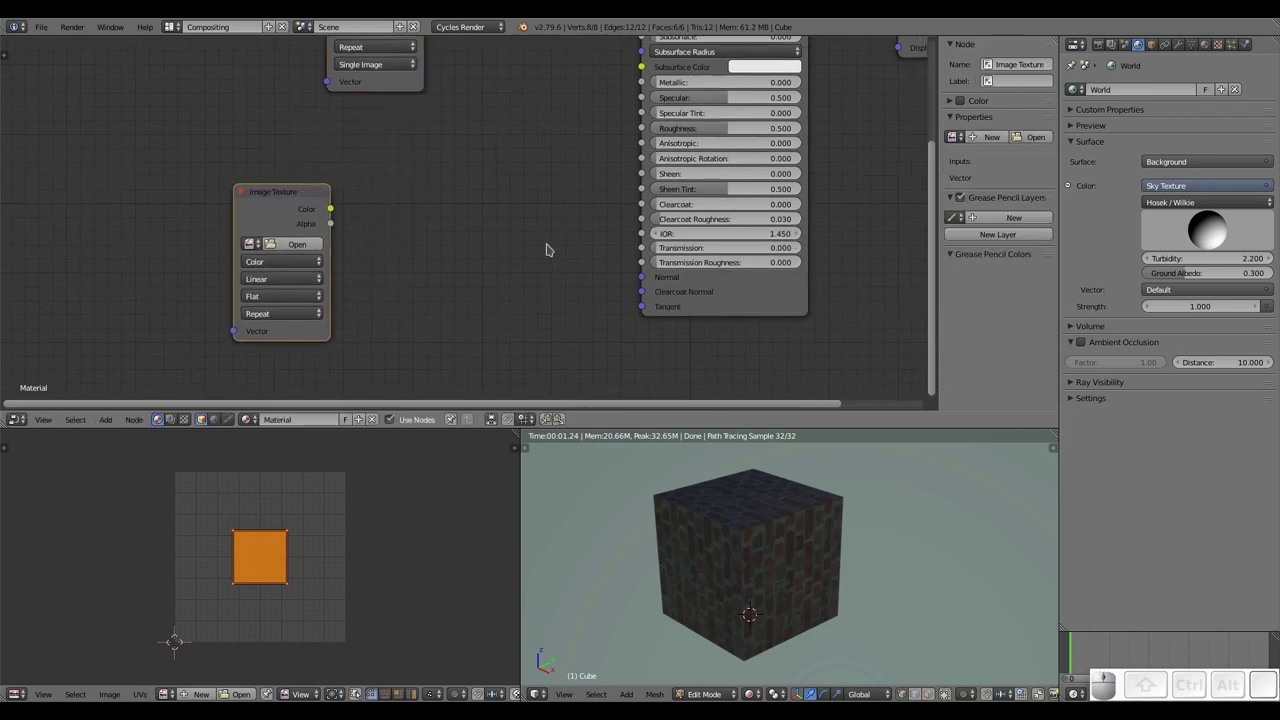
# - Add a Normal Map node between the brick texture and the Principled BSDF
pyautogui.press('shift+a')
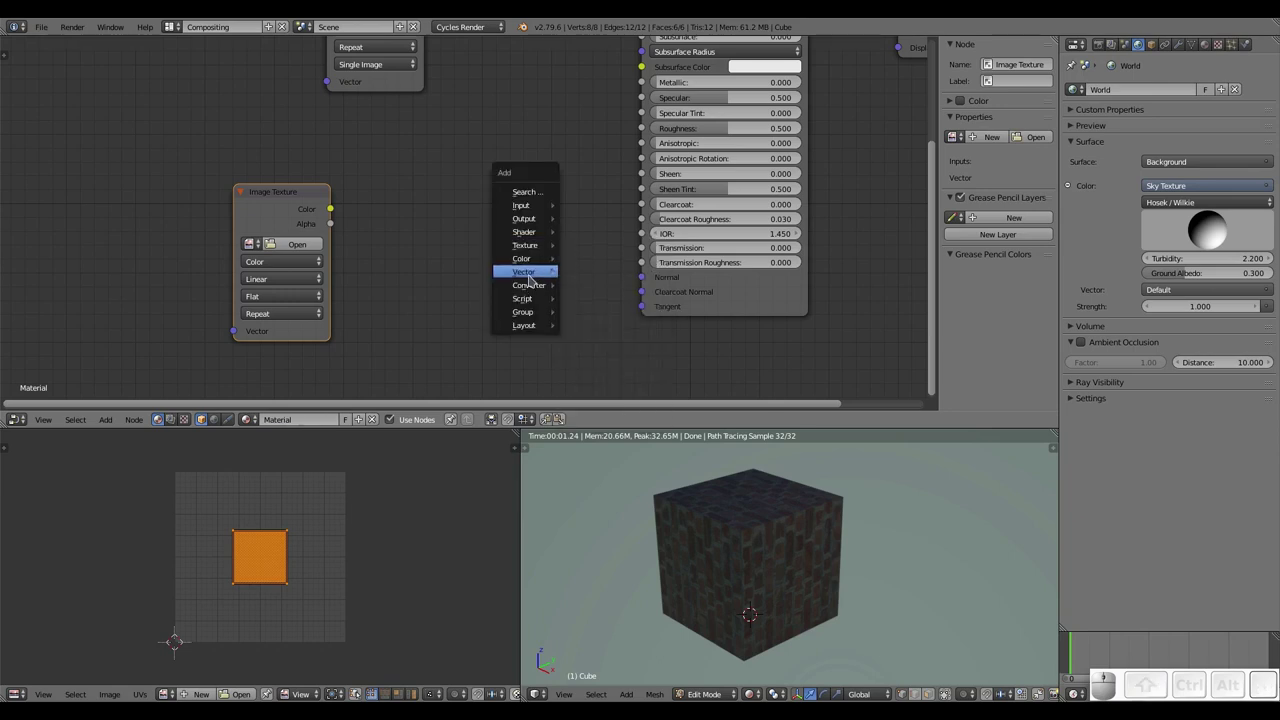
pyautogui.click(616, 332)
pyautogui.click(429, 212)
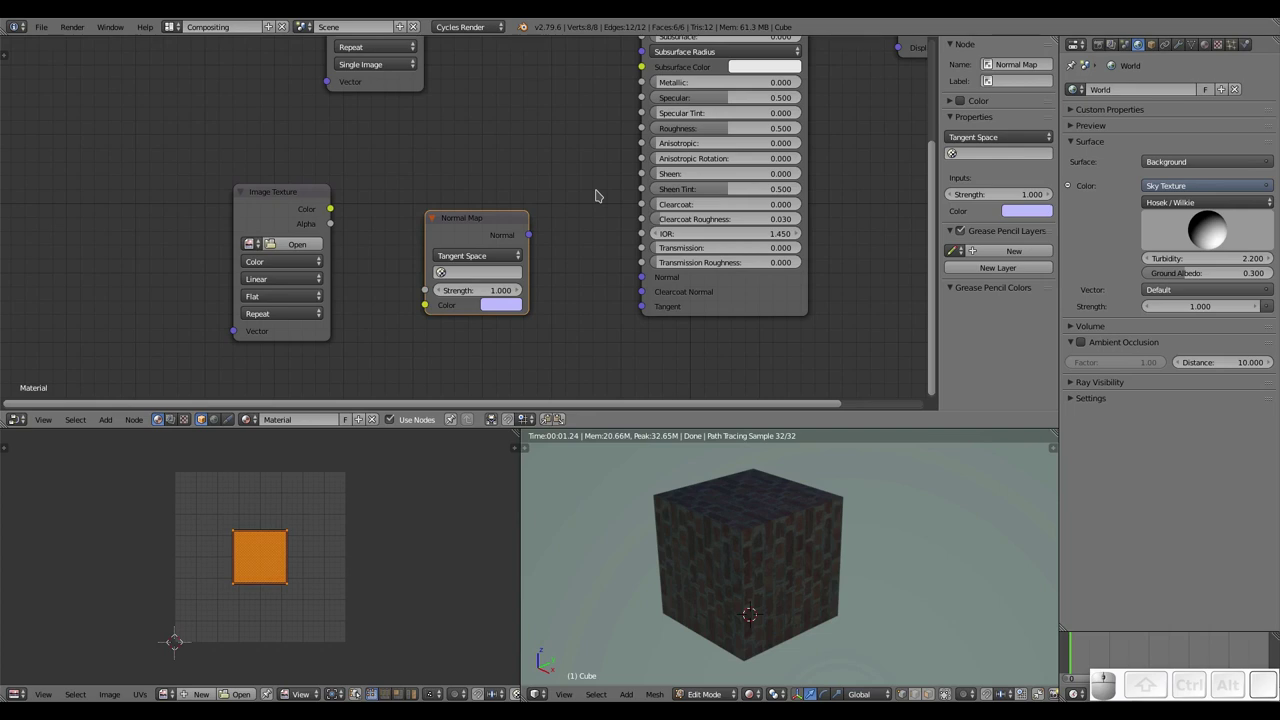
pyautogui.press('shift+a')
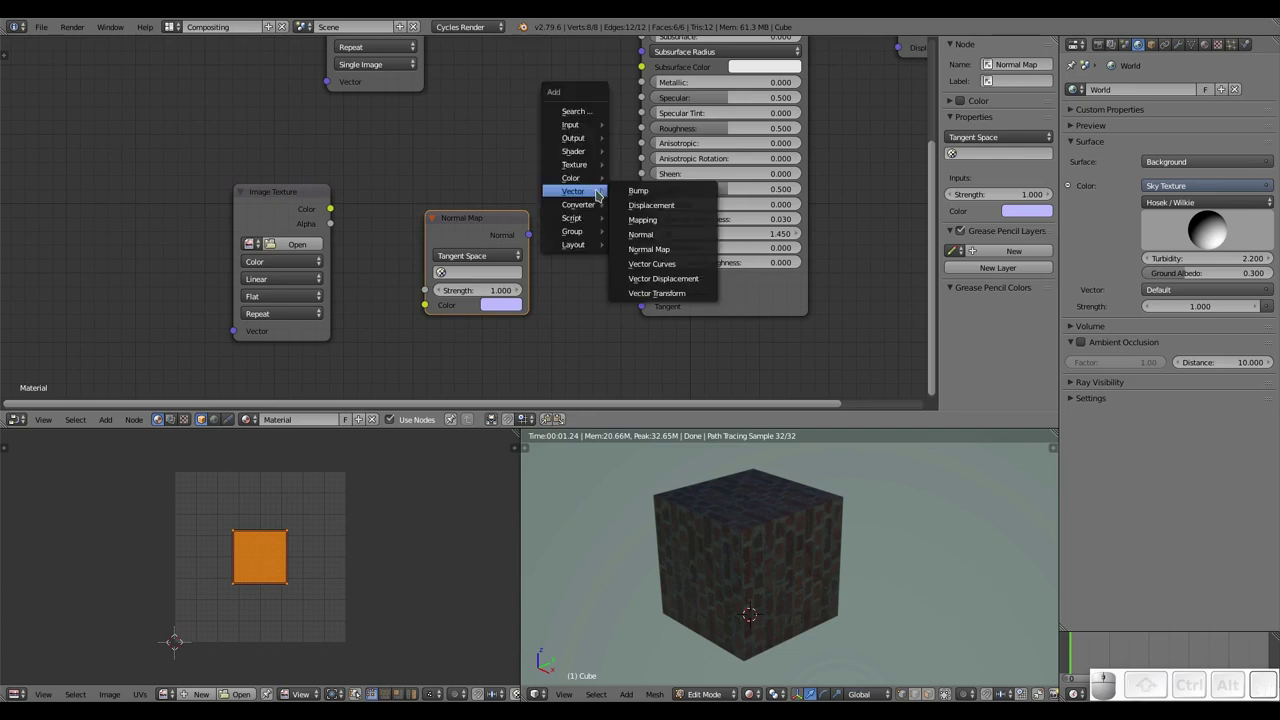
pyautogui.press('Escape')
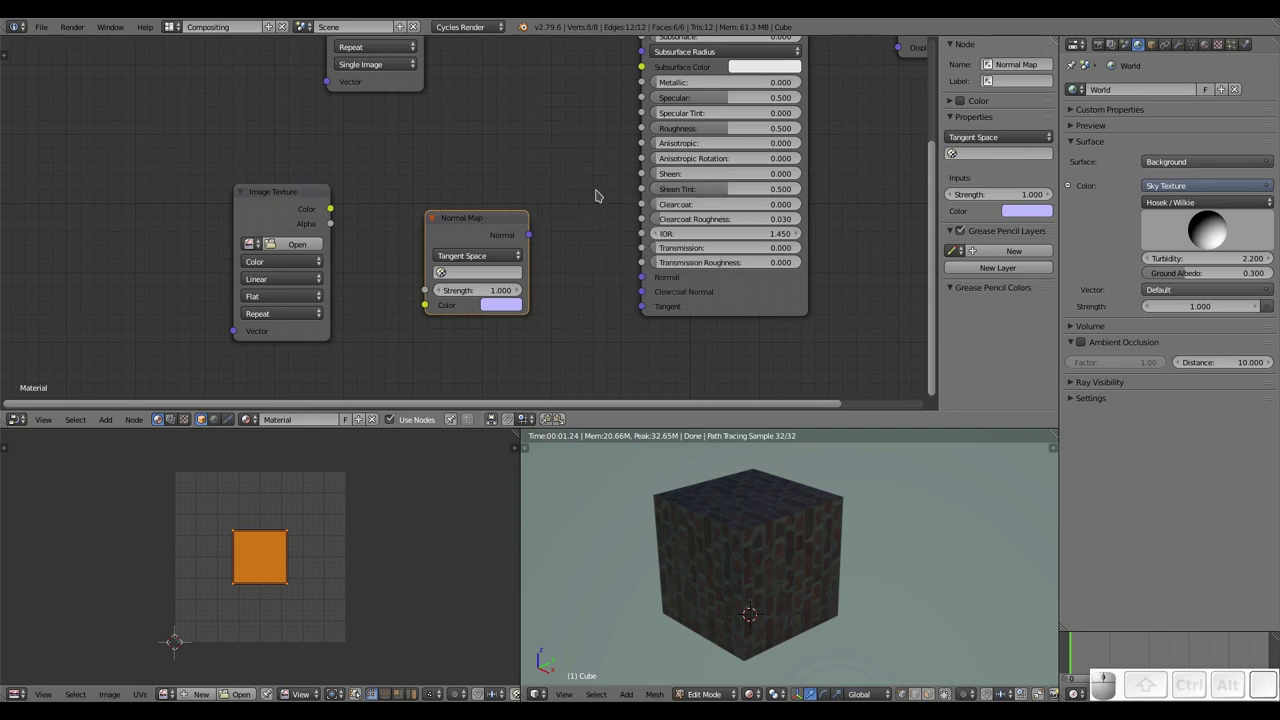
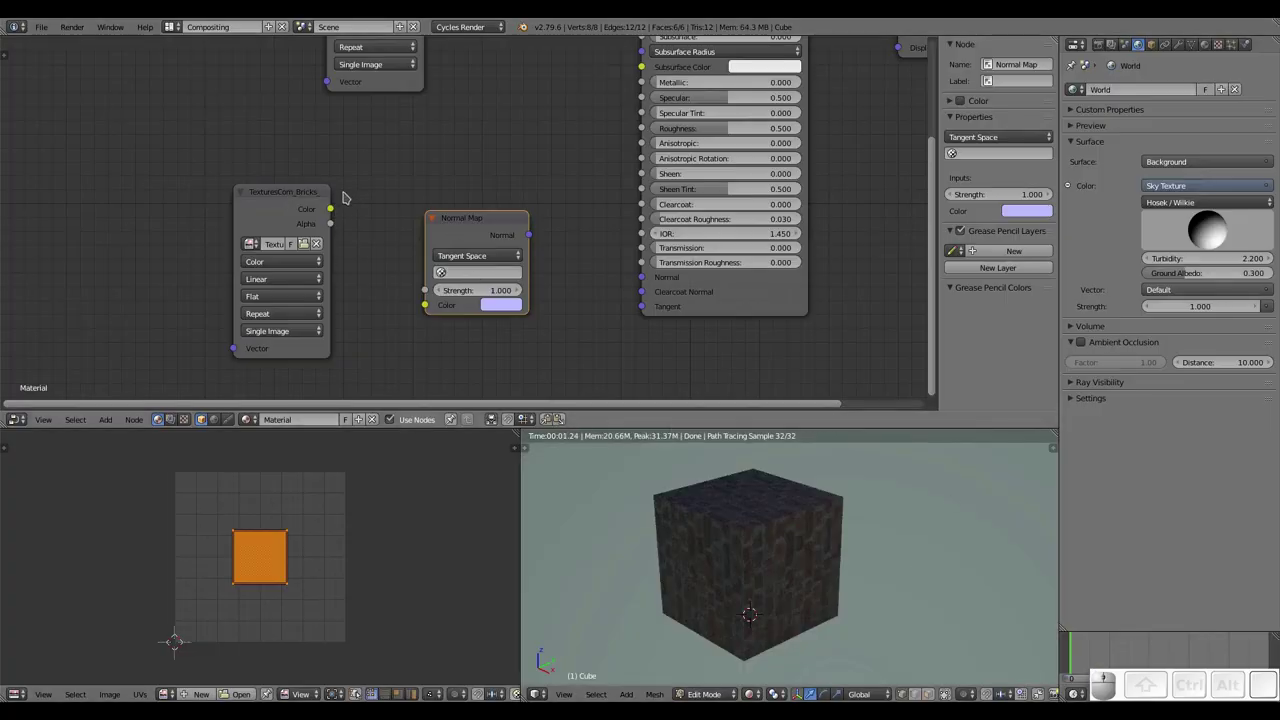
# - Wire brick texture Color into the Normal Map and its Normal output into the BSDF Normal
pyautogui.moveTo(343, 214); pyautogui.dragTo(424, 325)
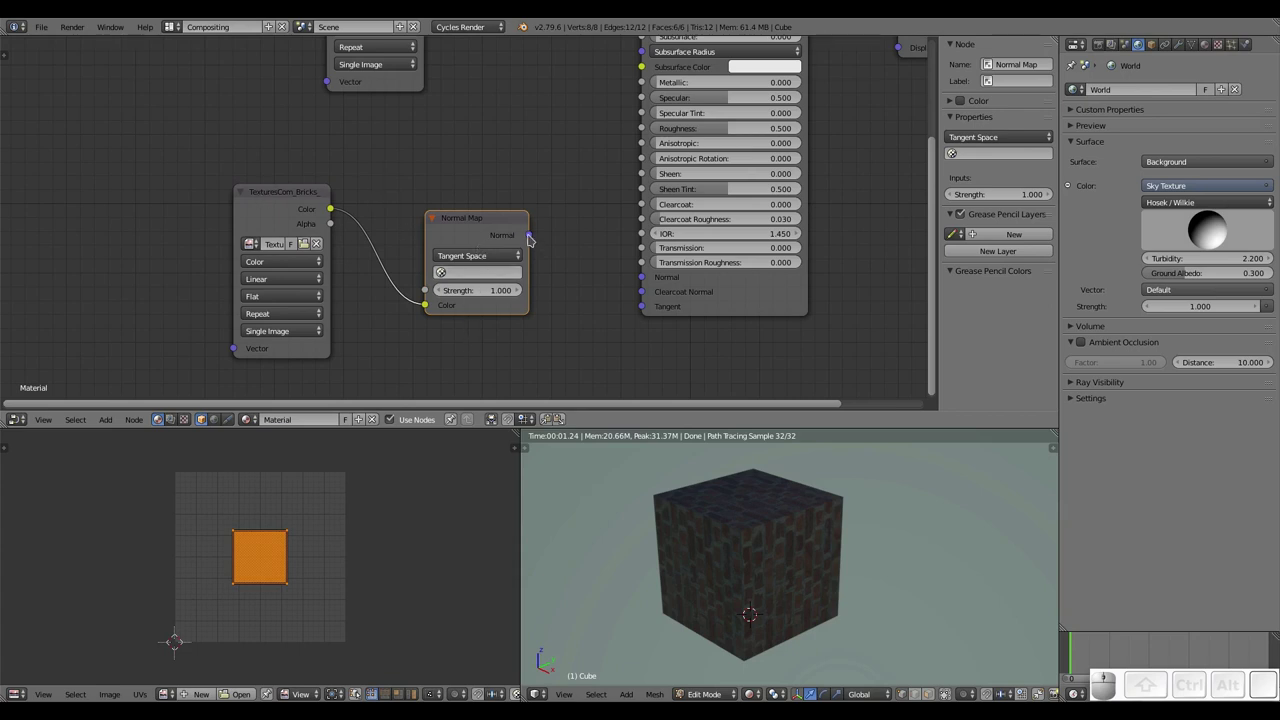
pyautogui.moveTo(532, 236); pyautogui.dragTo(643, 280)
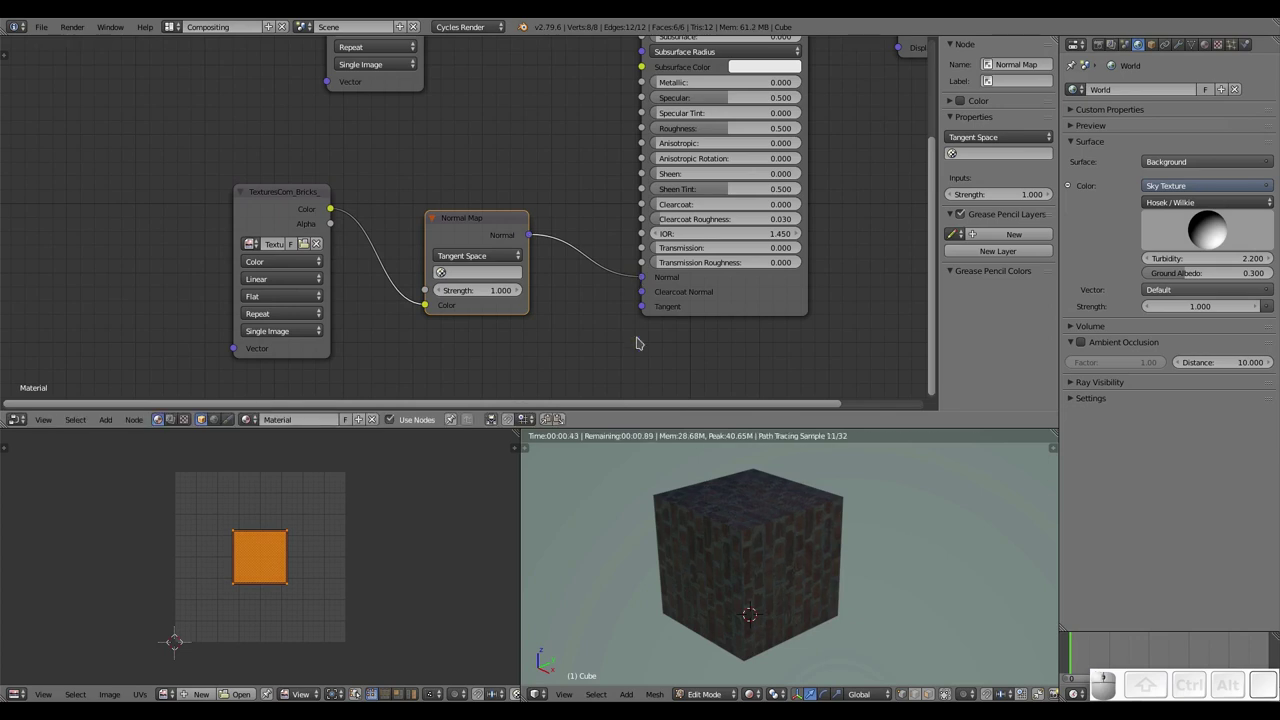
pyautogui.scroll(3)
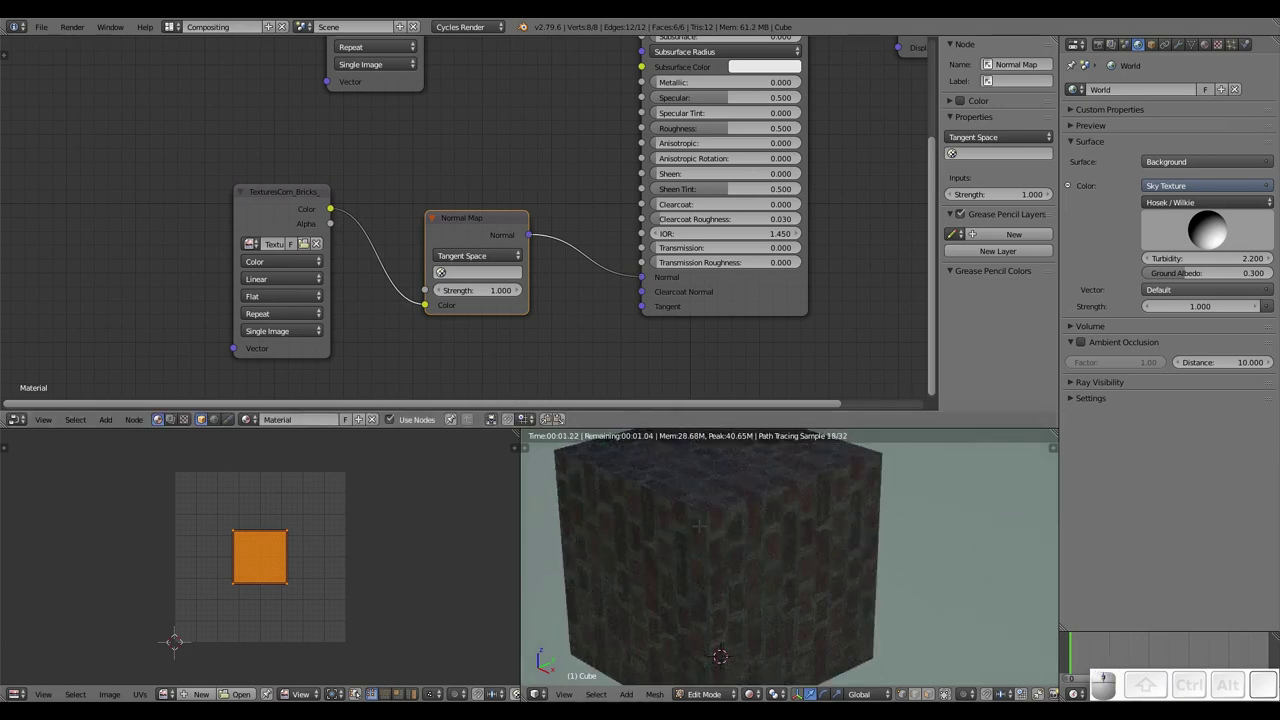
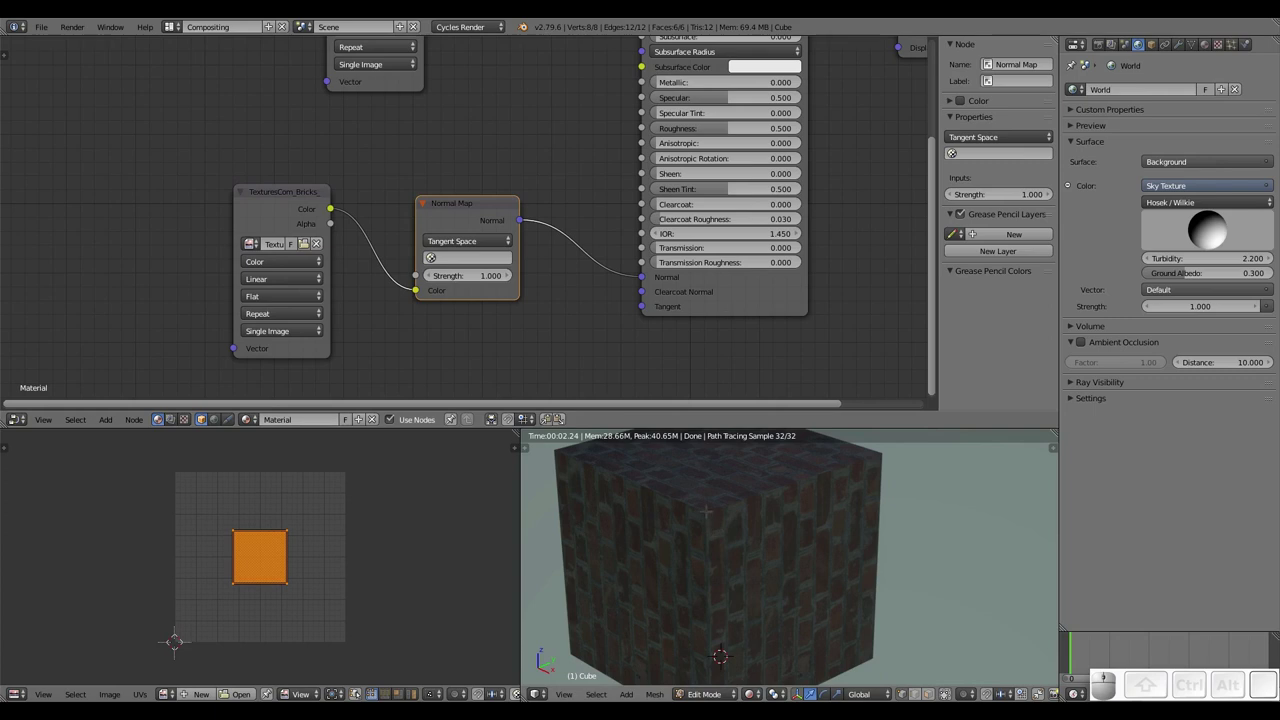
# - Set the bricks Image Texture colour space to Non-Color Data
pyautogui.scroll(3)
pyautogui.scroll(-3)
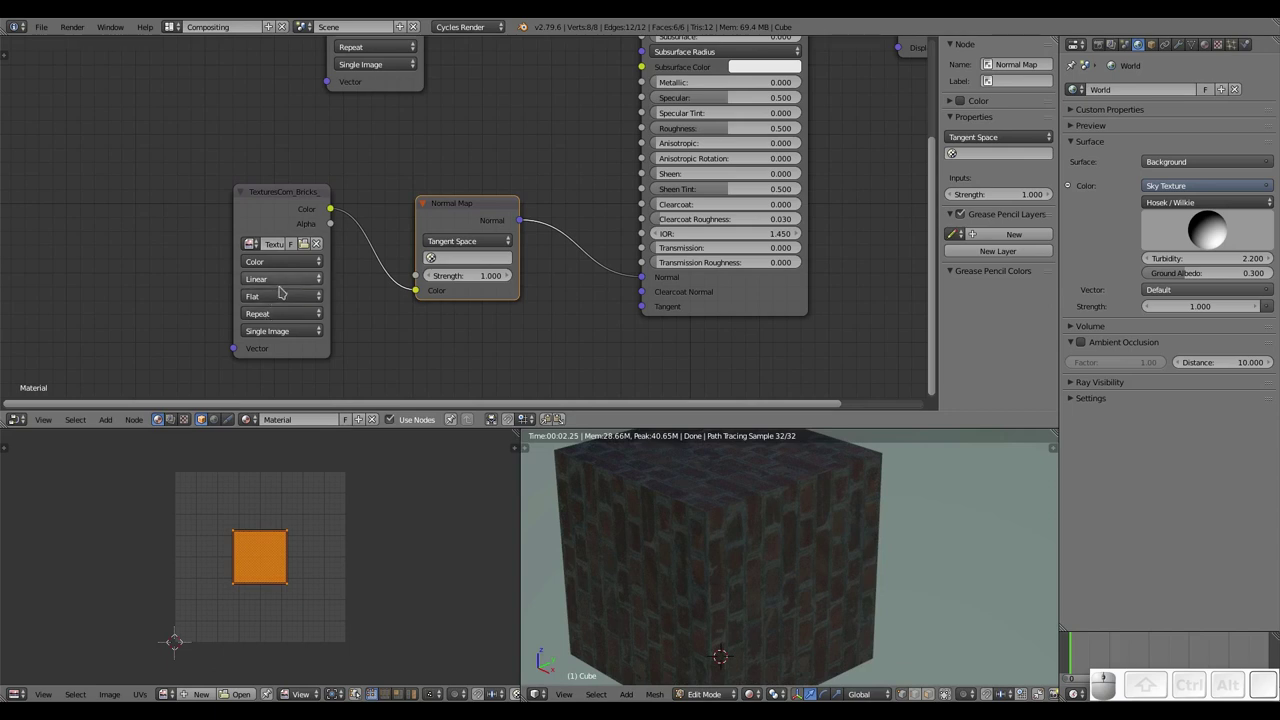
pyautogui.click(284, 261)
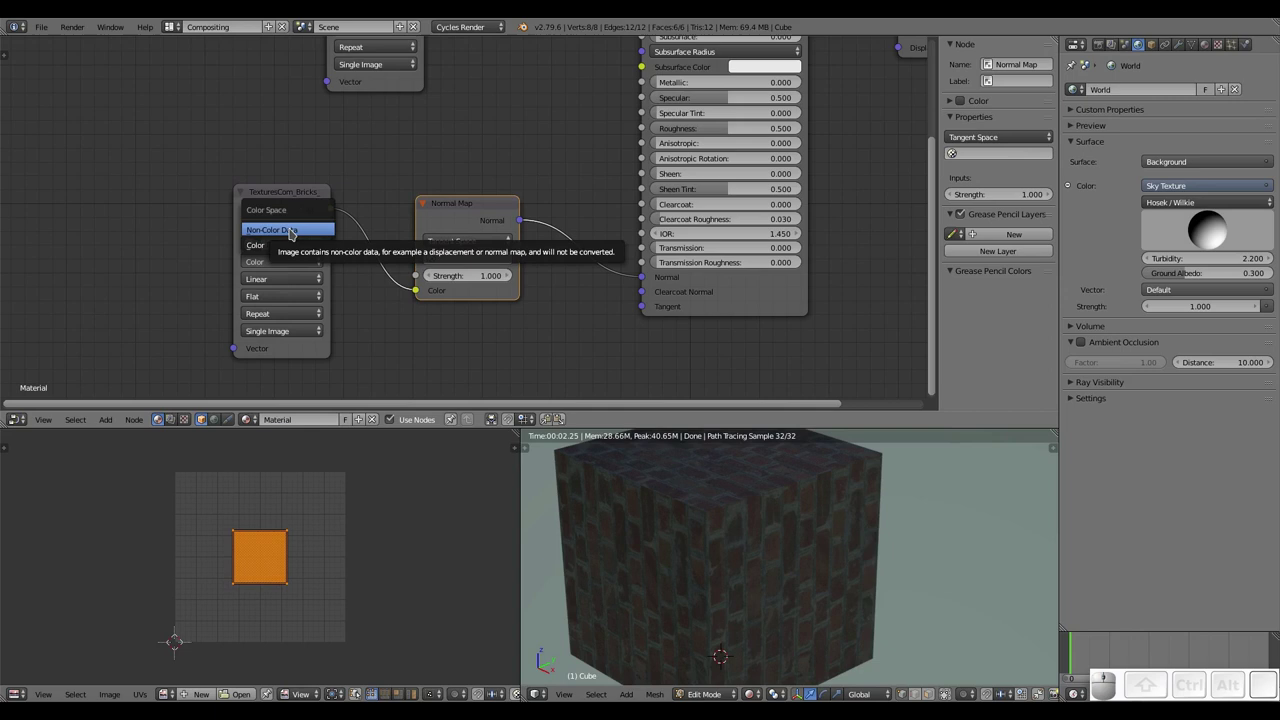
pyautogui.click(300, 233)
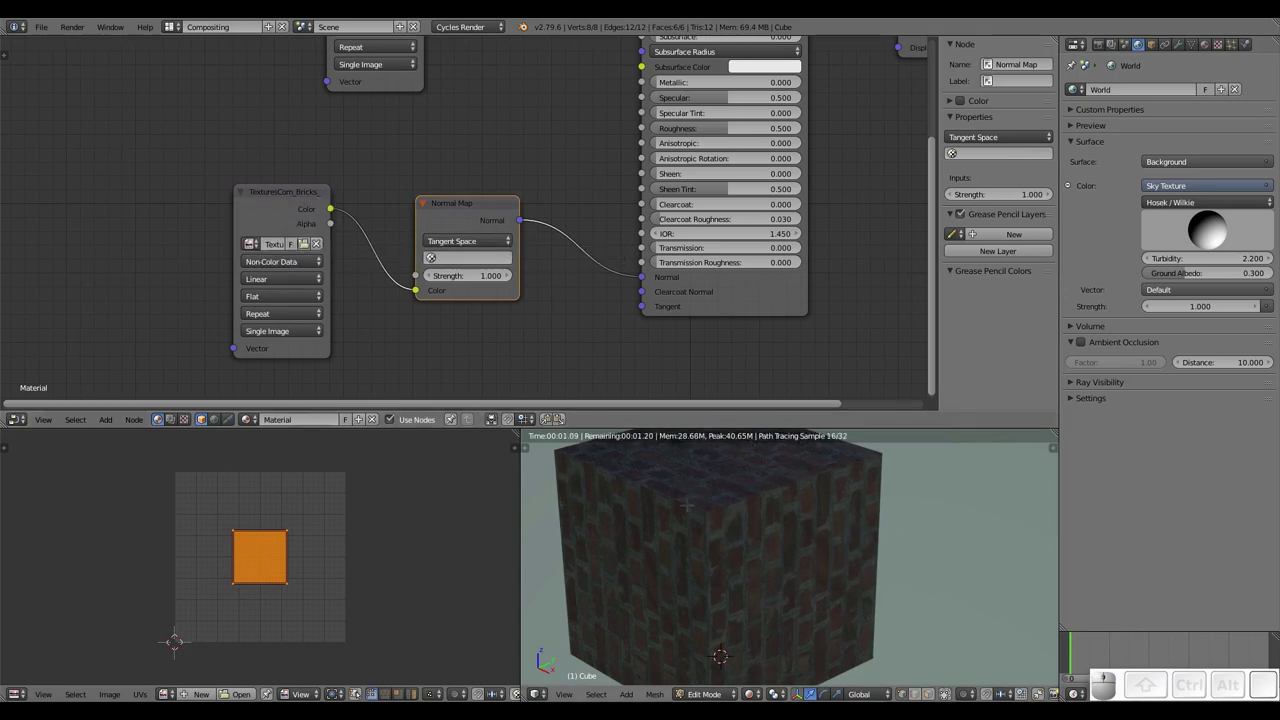
pyautogui.scroll(3)
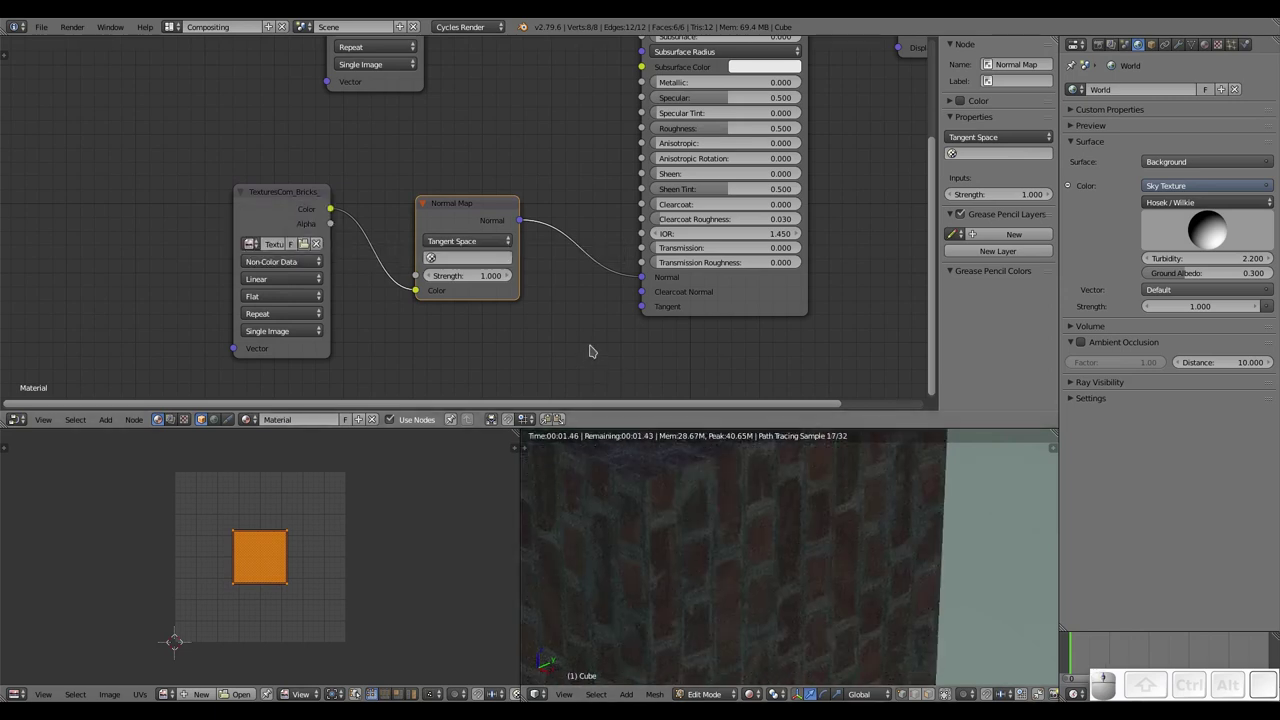
pyautogui.click(299, 266)
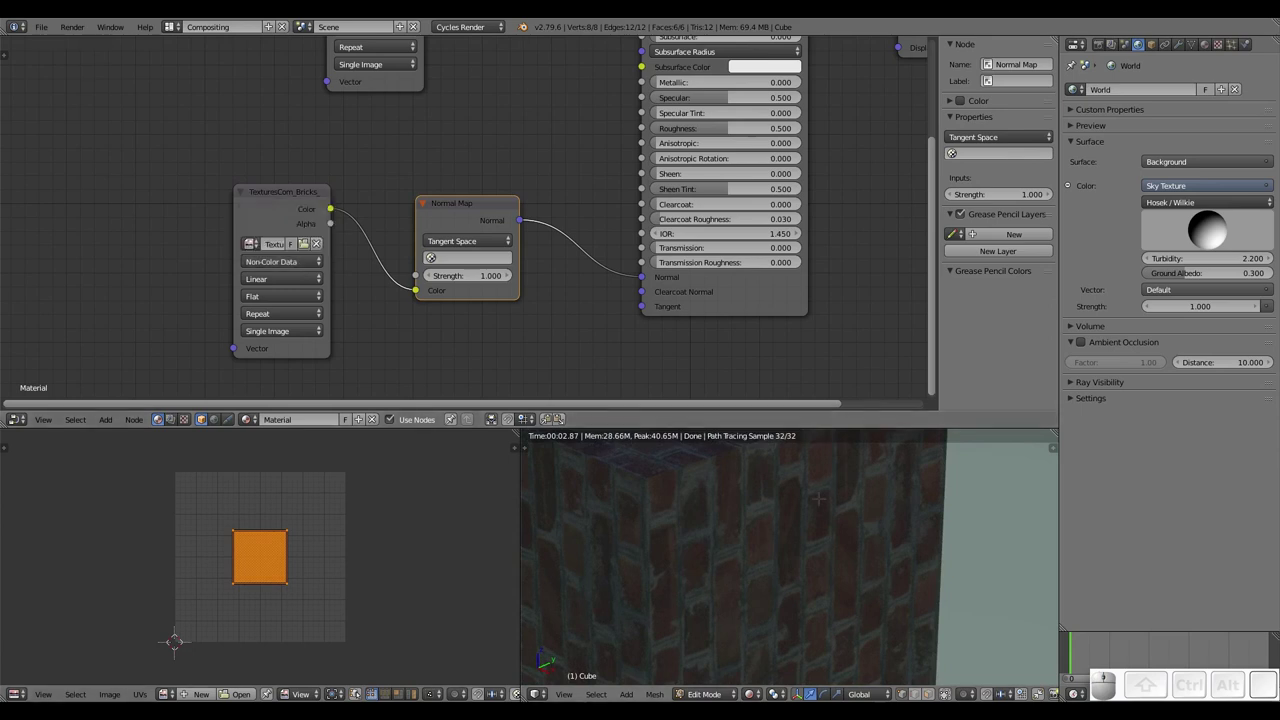
pyautogui.click(292, 266)
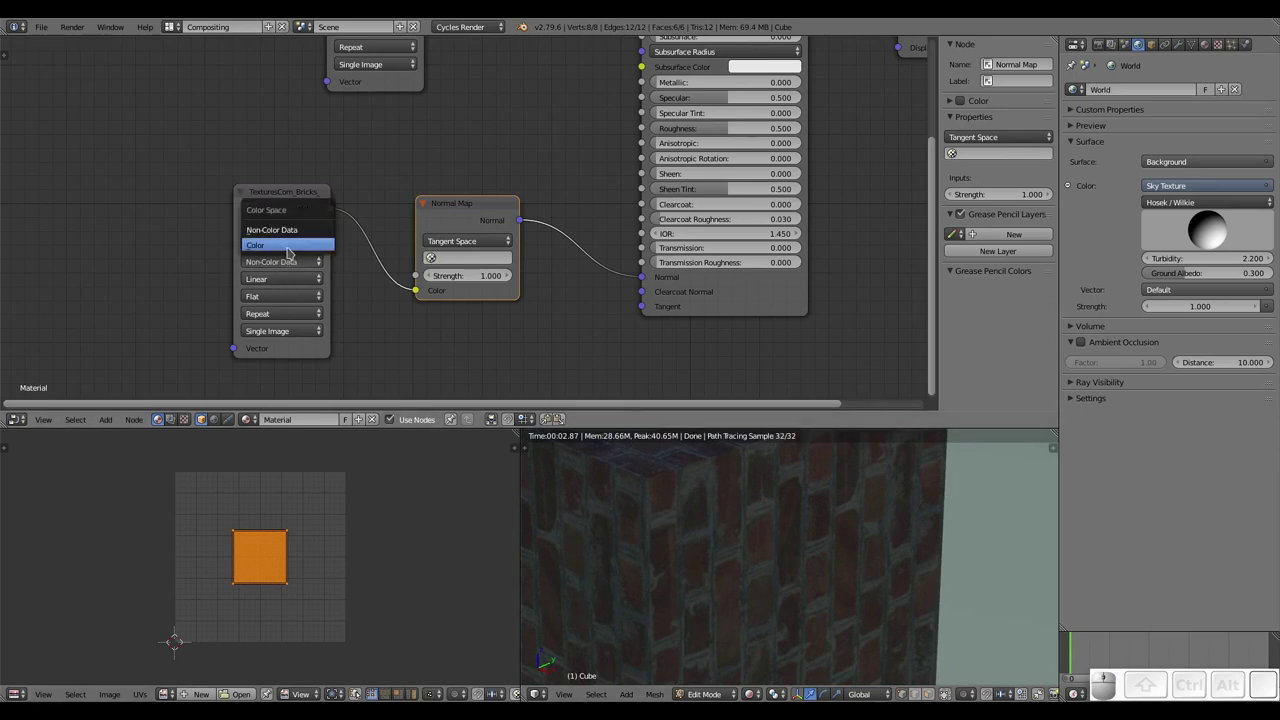
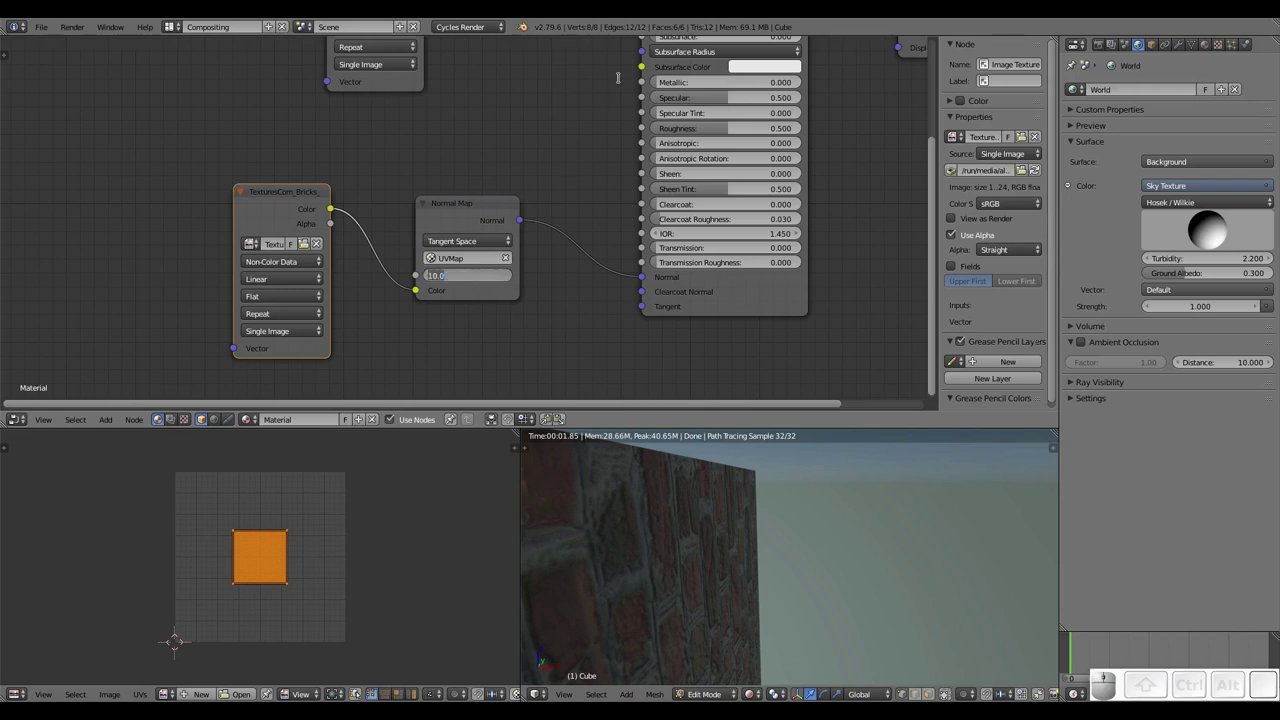
# - Enter a new Strength value on the Normal Map node using the UVMap
pyautogui.press('1')
pyautogui.press('Return')
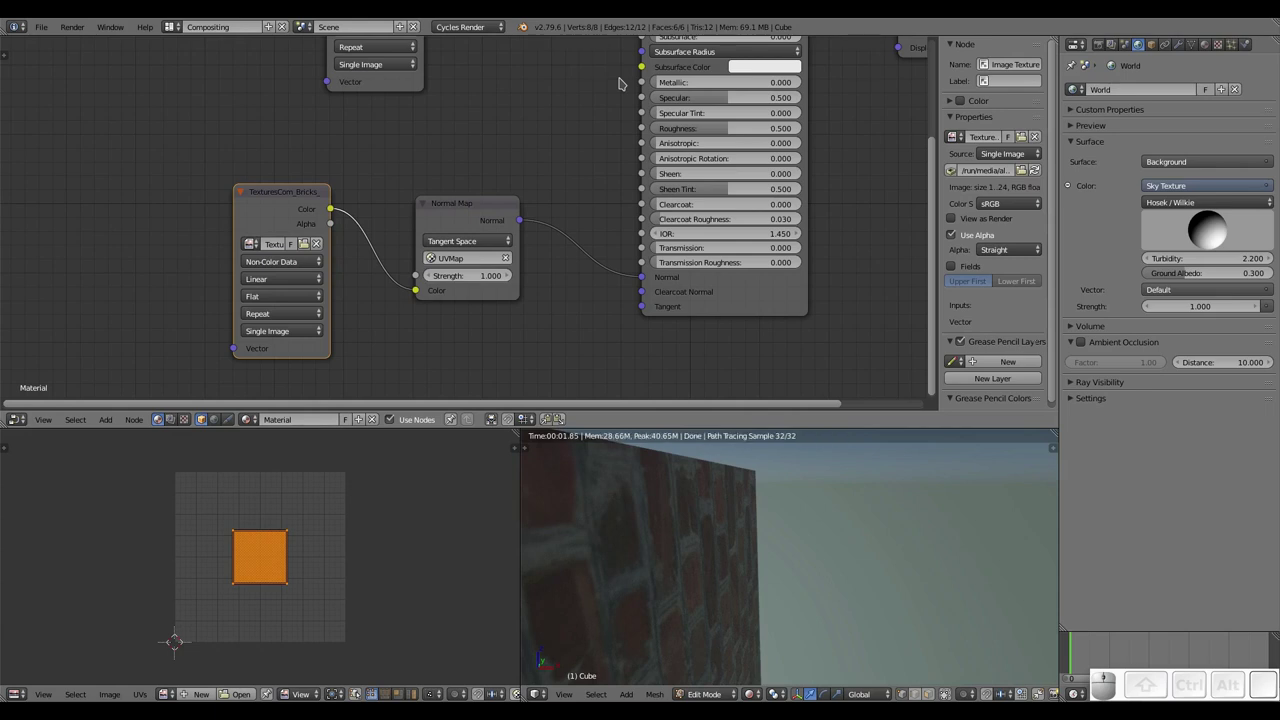
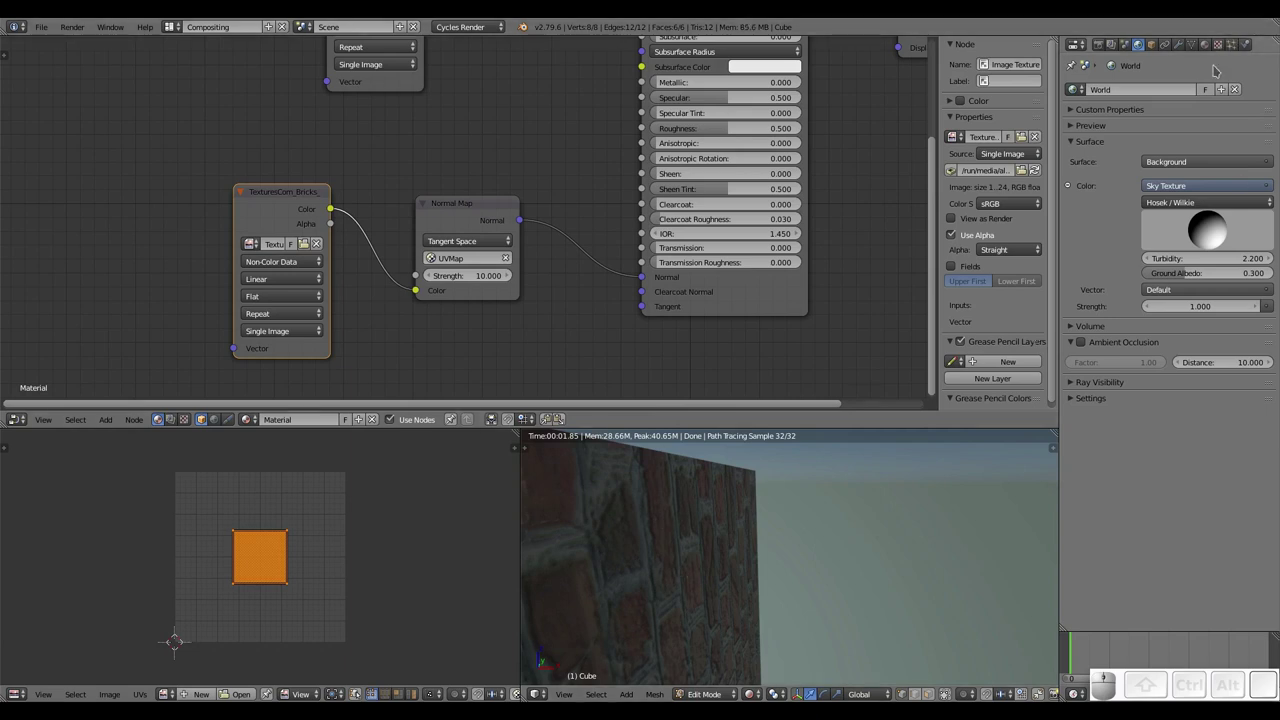
# - Show the cube's Modifiers settings and dismiss the Add Modifier list without choosing
pyautogui.click(1184, 43)
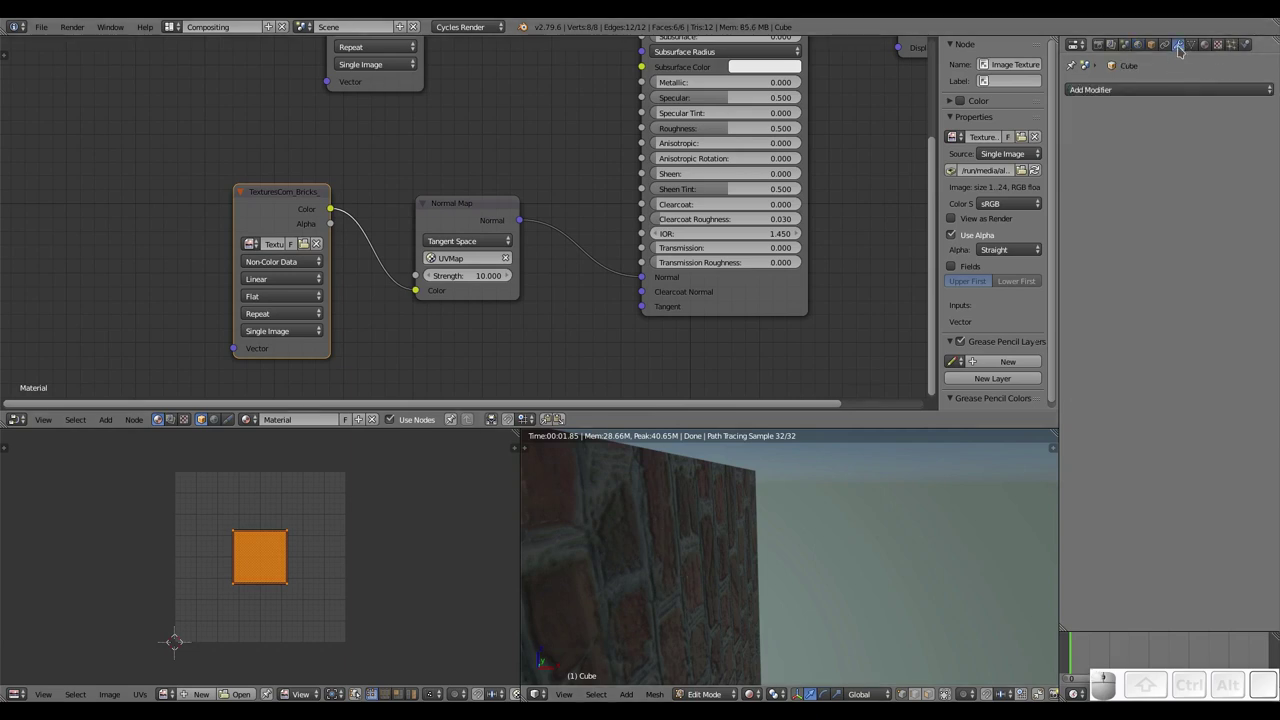
pyautogui.click(1167, 92)
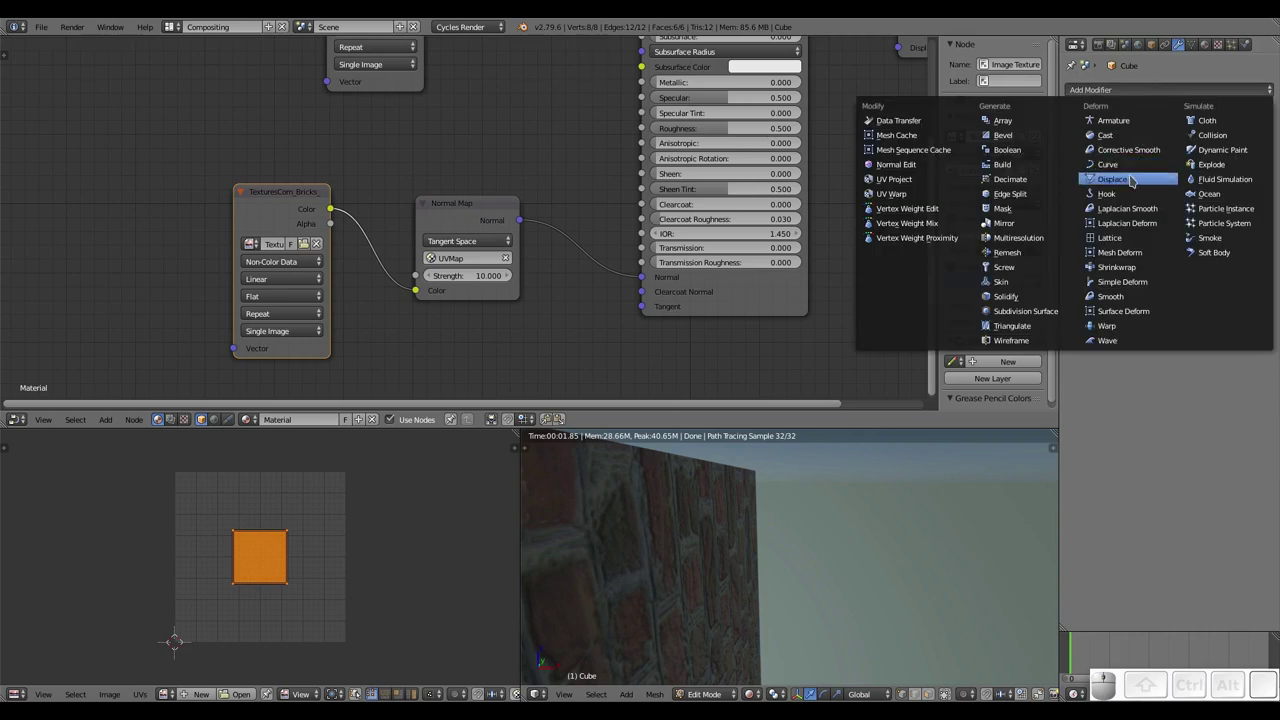
pyautogui.click(1230, 456)
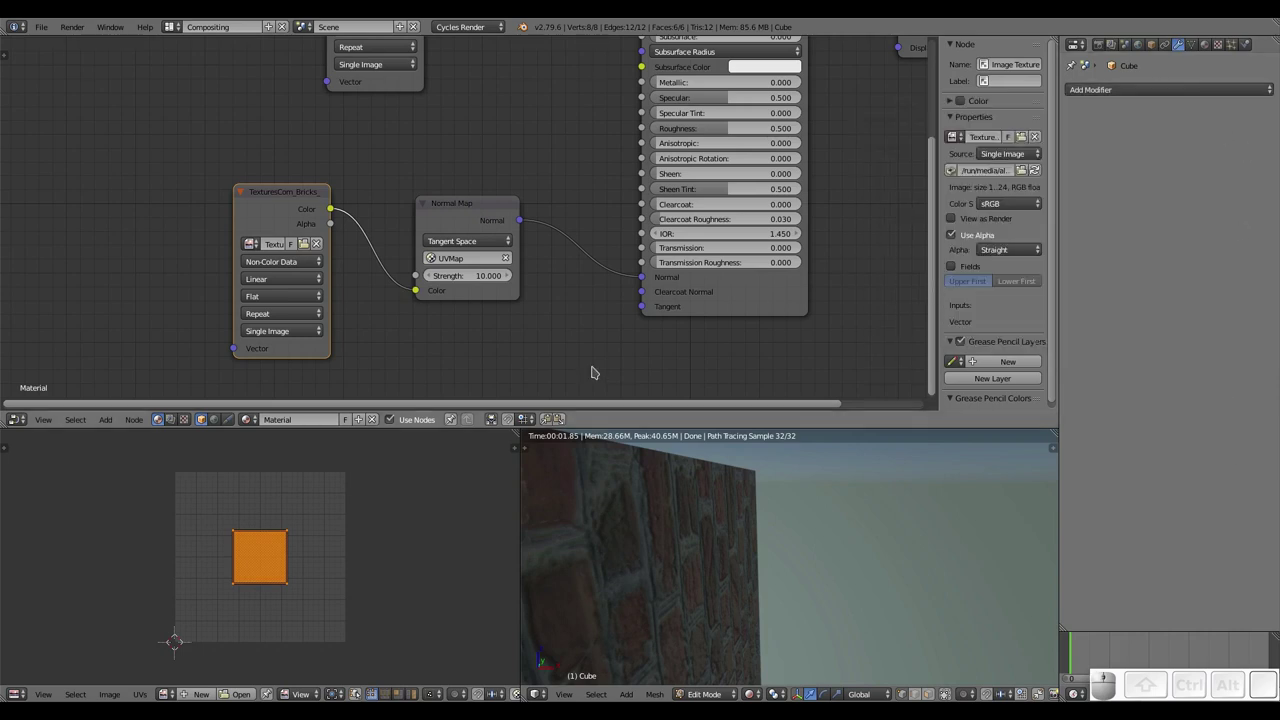
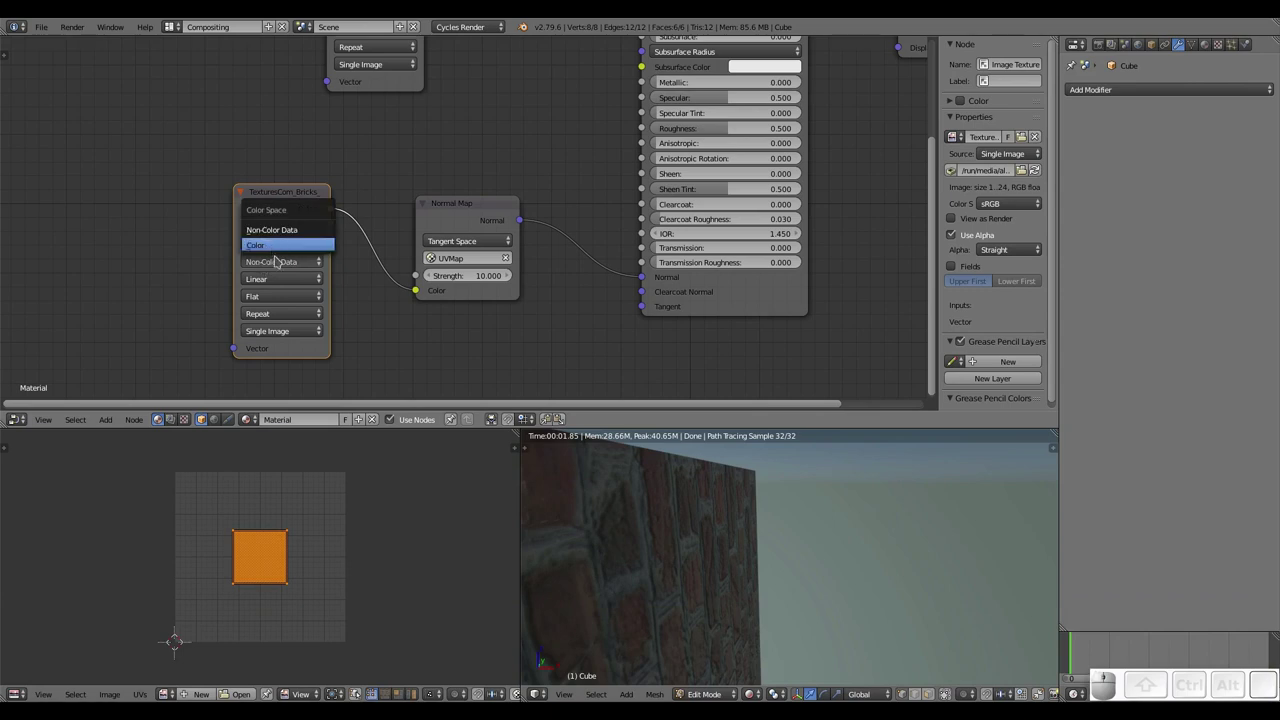
pyautogui.click(280, 272)
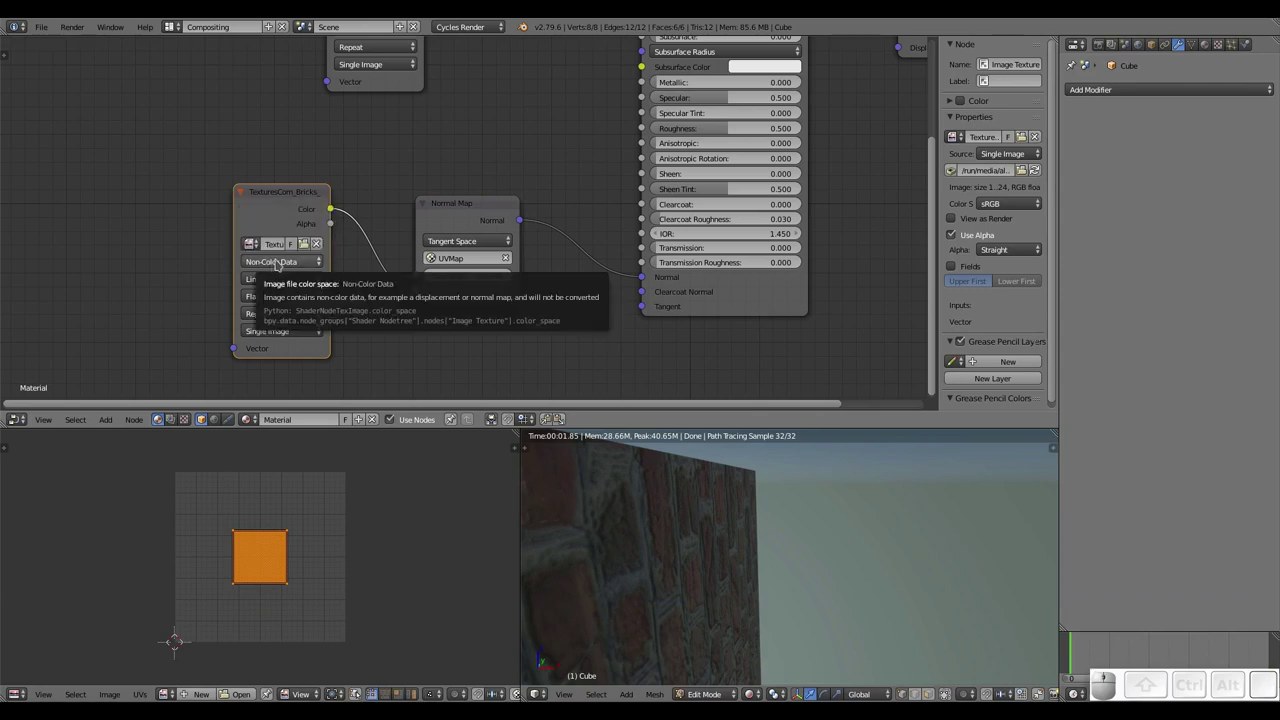
pyautogui.click(275, 264)
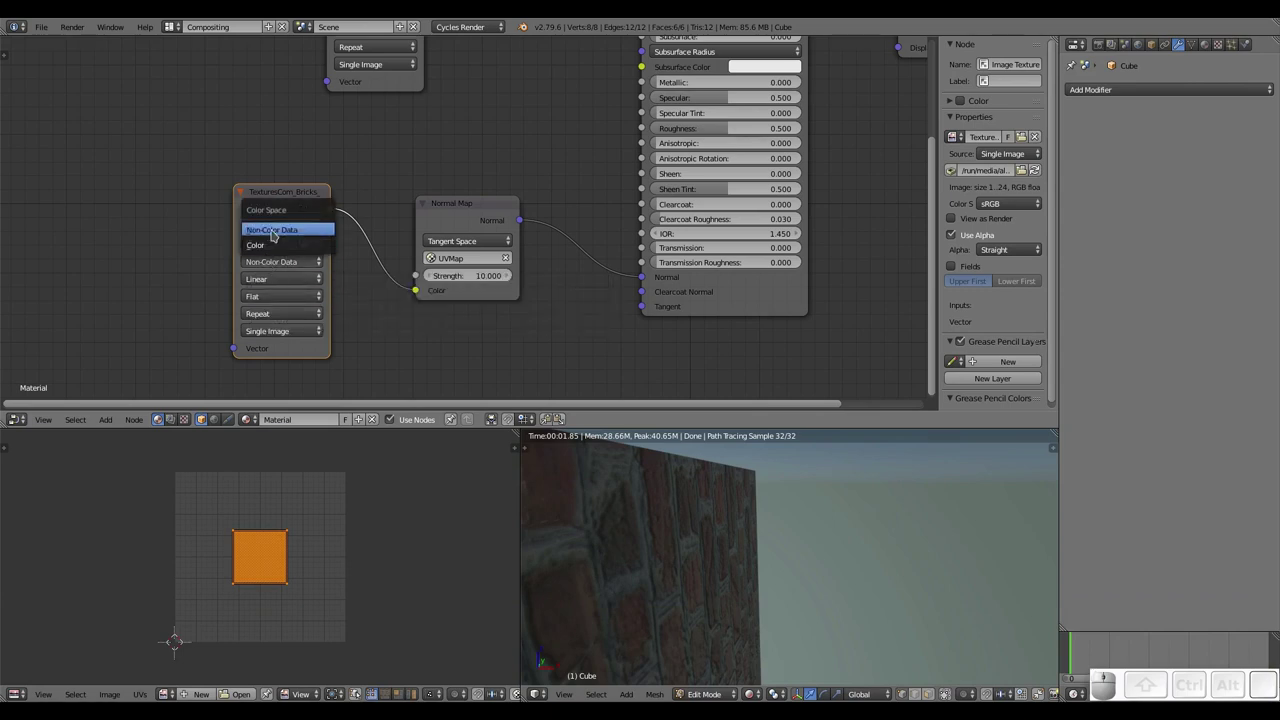
pyautogui.click(276, 232)
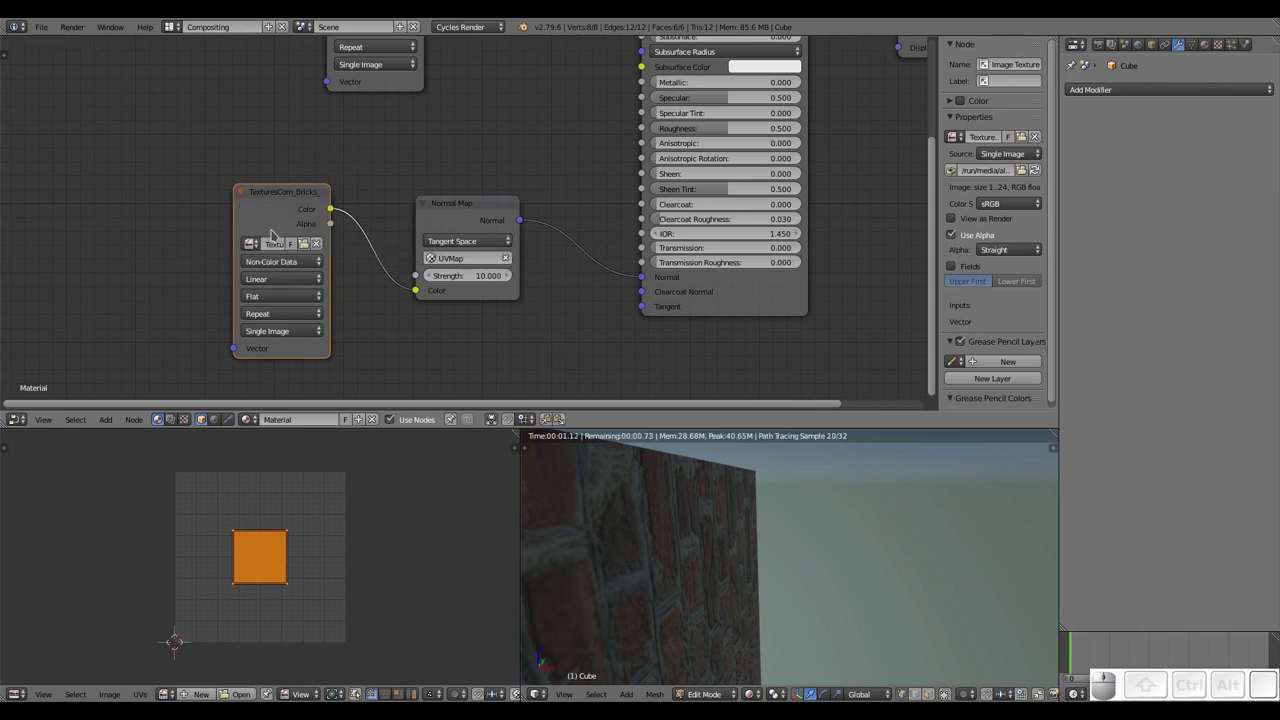
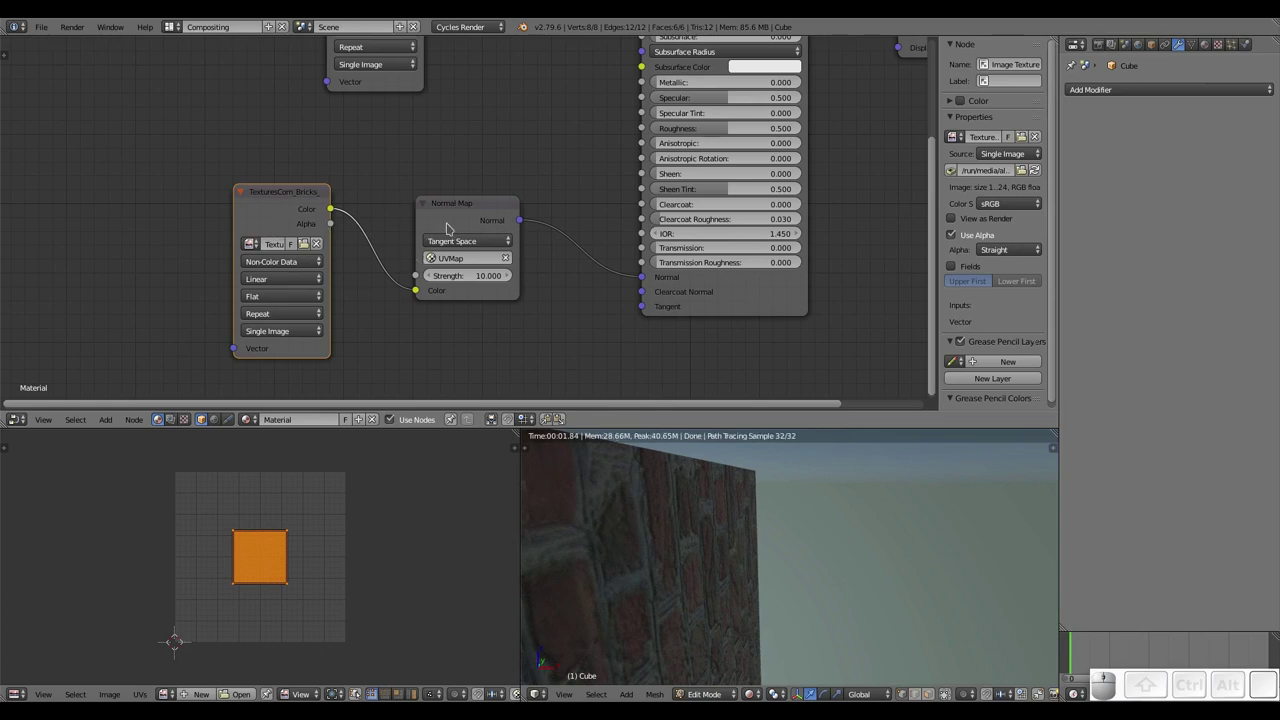
# - Reposition the Normal Map node and clear its UV map field so no UV map is named
pyautogui.click(476, 203)
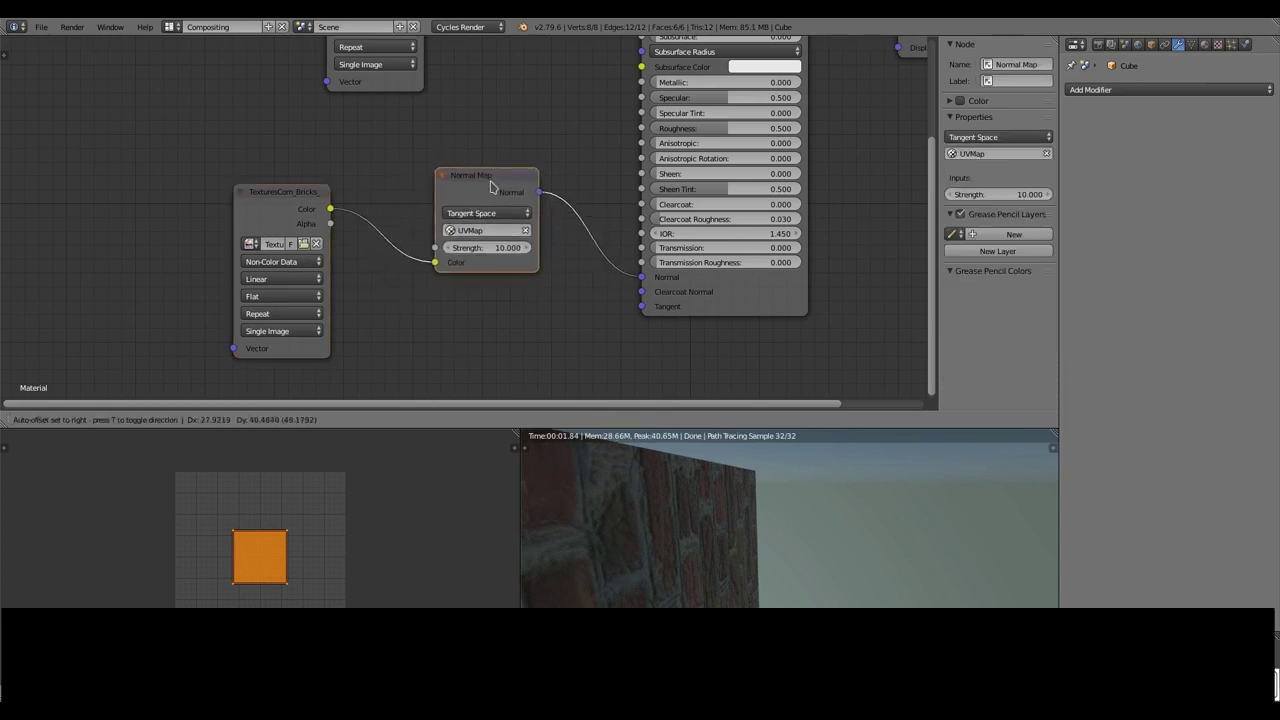
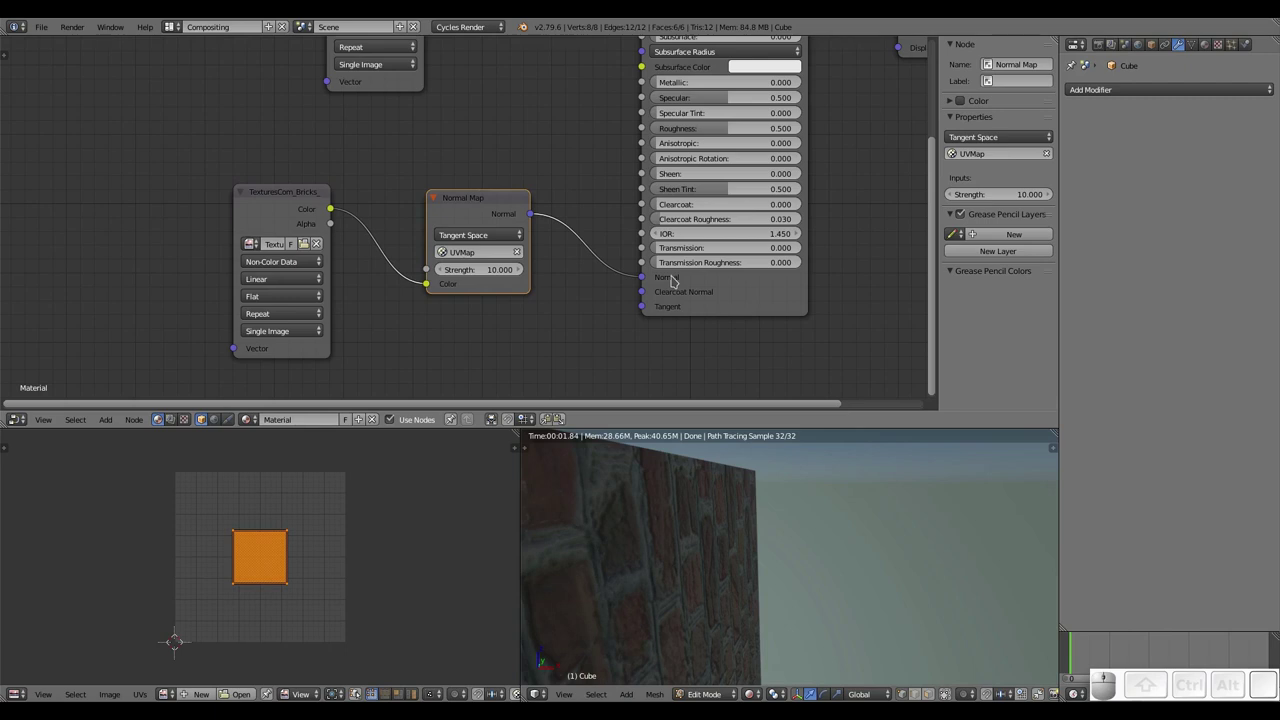
pyautogui.click(524, 254)
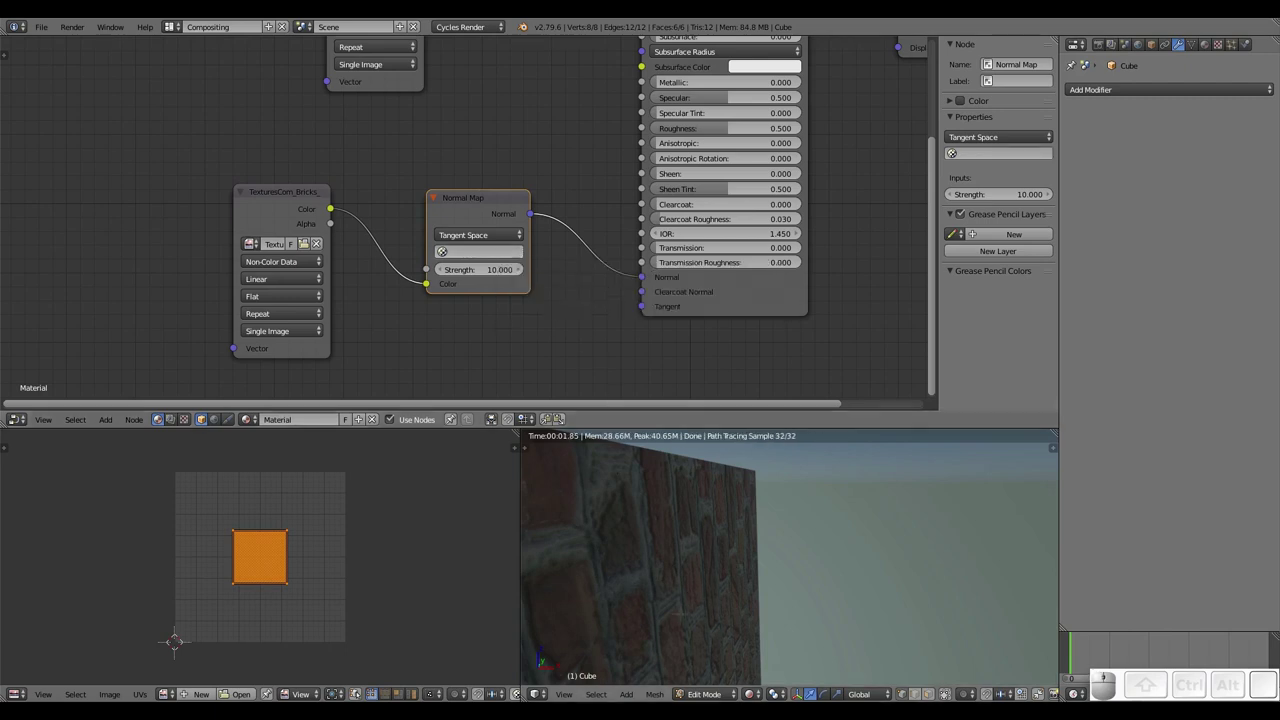